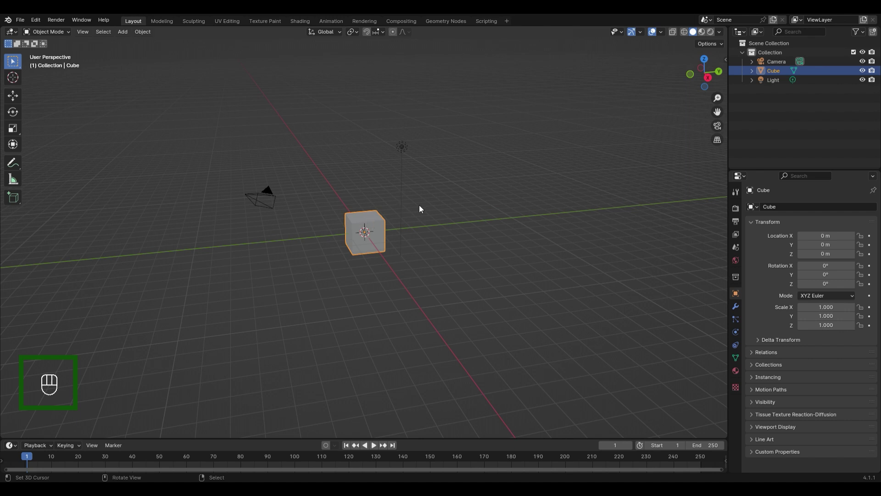
Delete the default camera, cube and light from the scene
{"action": "key", "text": "a"}
{"action": "key", "text": "Delete"}
{"action": "left_click_drag", "start_coordinate": [374, 194], "coordinate": [371, 214]}
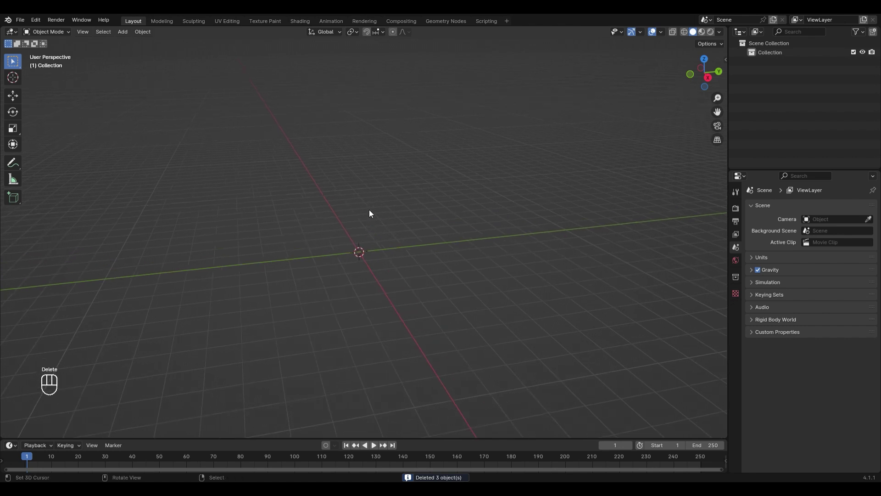
Import the Cute Elephant and box PLY models and rotate them upright around X
{"action": "left_click_drag", "start_coordinate": [21, 21], "coordinate": [171, 188]}
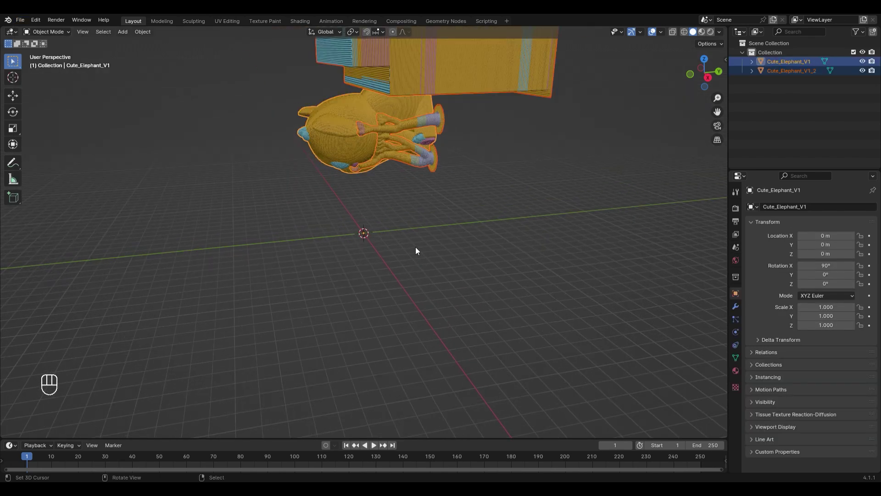
{"action": "left_click_drag", "start_coordinate": [456, 169], "coordinate": [437, 211]}
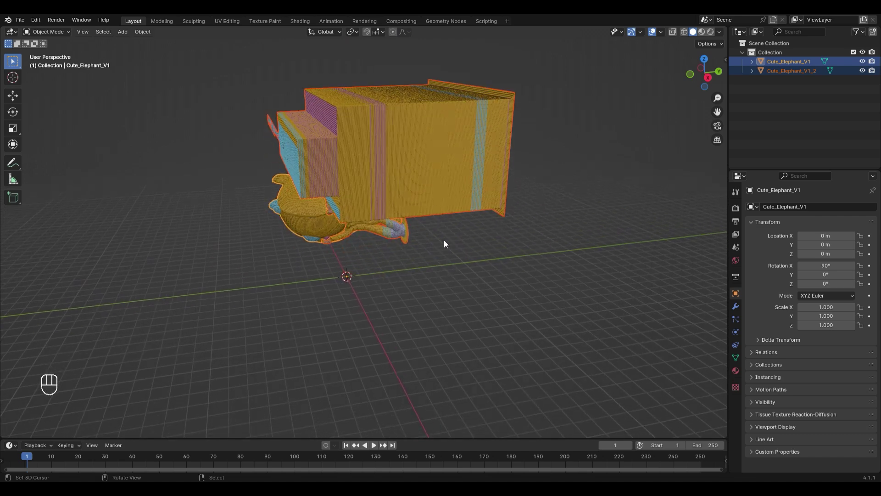
{"action": "key", "text": "r"}
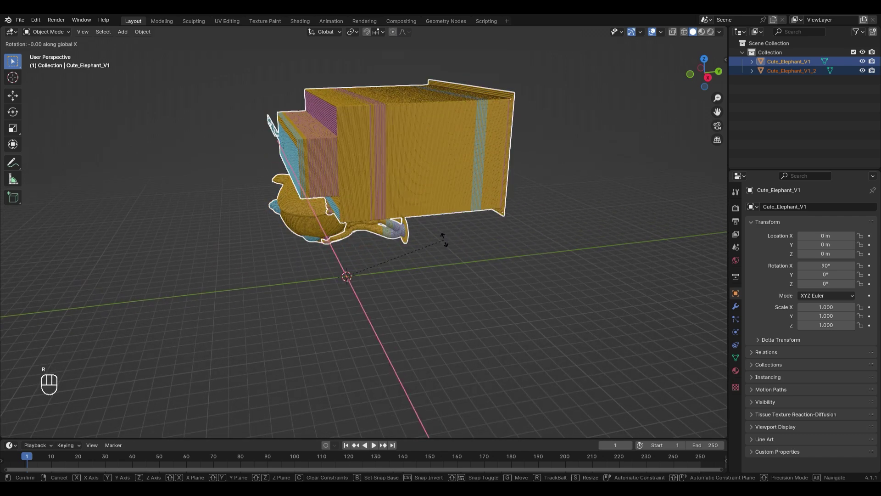
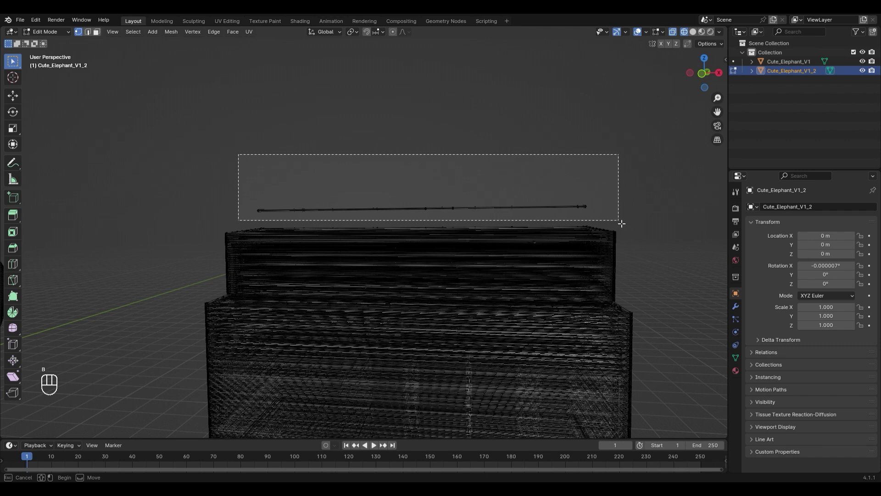
Delete the stray strip of vertices selected on Cute_Elephant_V1_2 in Edit Mode
{"action": "key", "text": "Delete"}
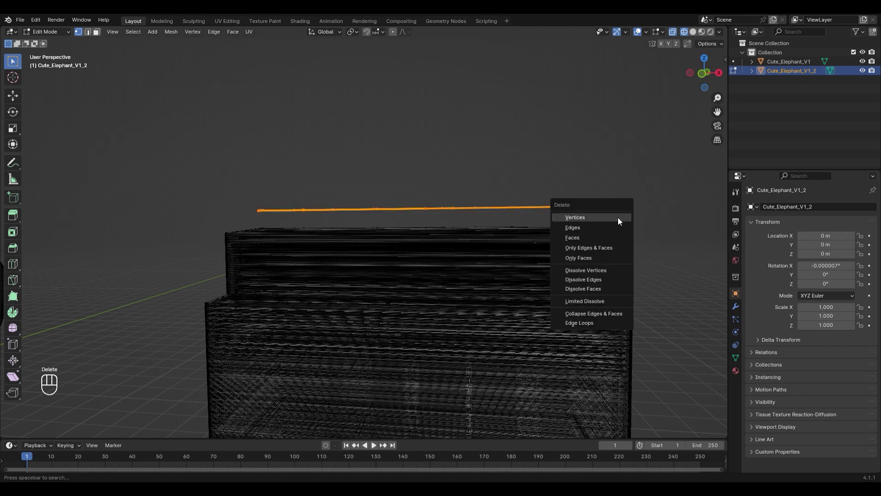
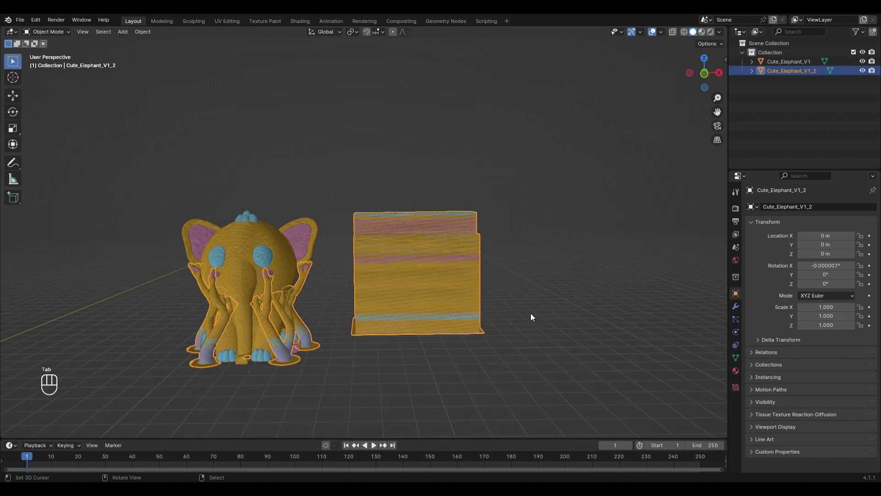
Add a new cube and scale it up to cover both models, checked from the top view
{"action": "middle_click", "coordinate": [538, 301]}
{"action": "key", "text": "shift+a"}
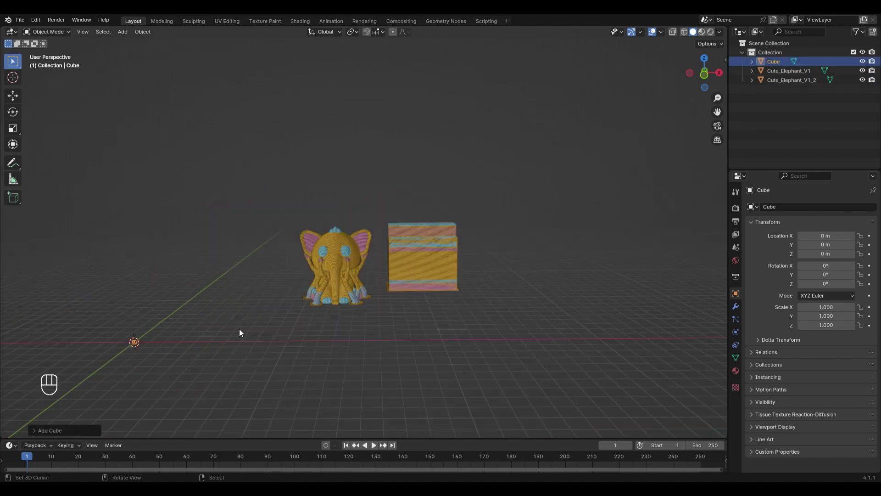
{"action": "key", "text": "s"}
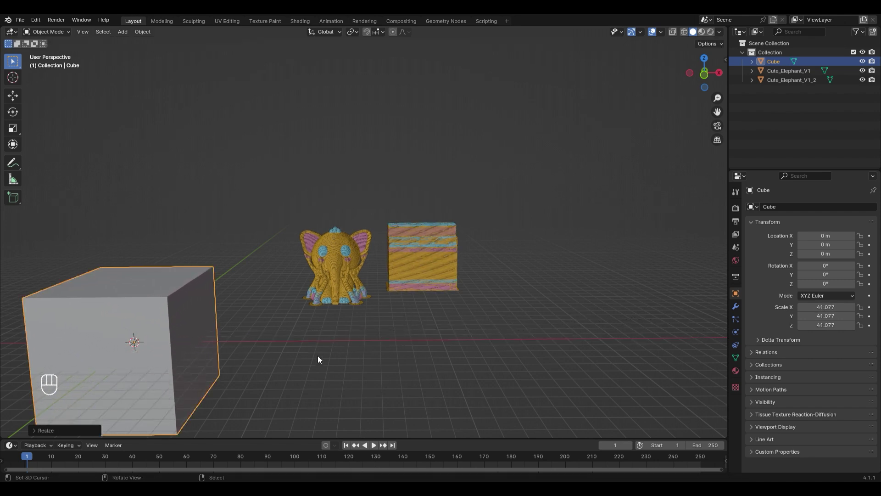
{"action": "key", "text": "KP_7"}
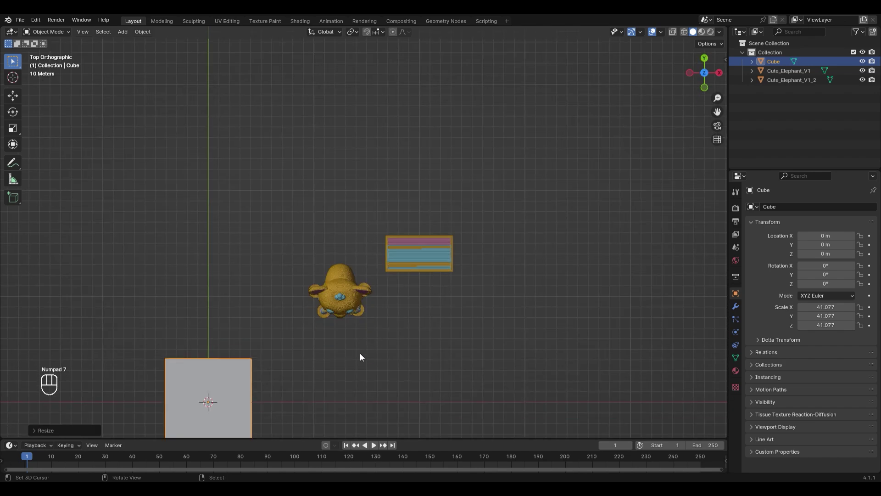
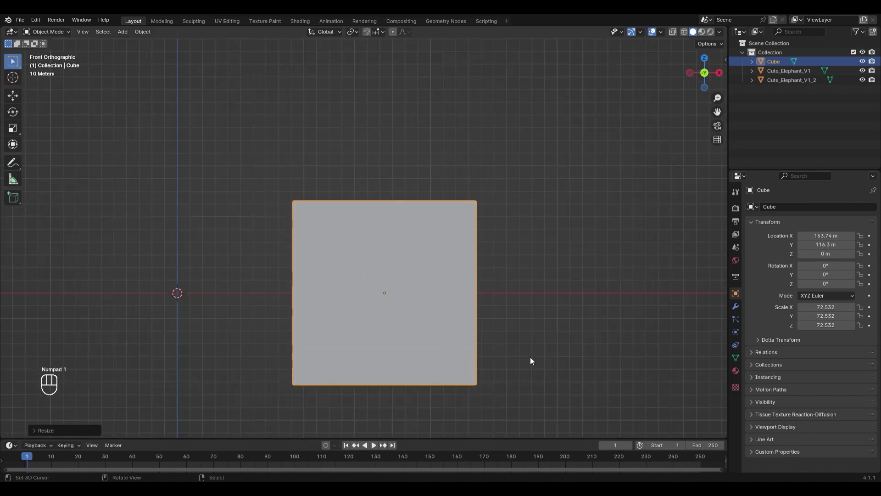
{"action": "left_click_drag", "start_coordinate": [549, 346], "coordinate": [544, 310]}
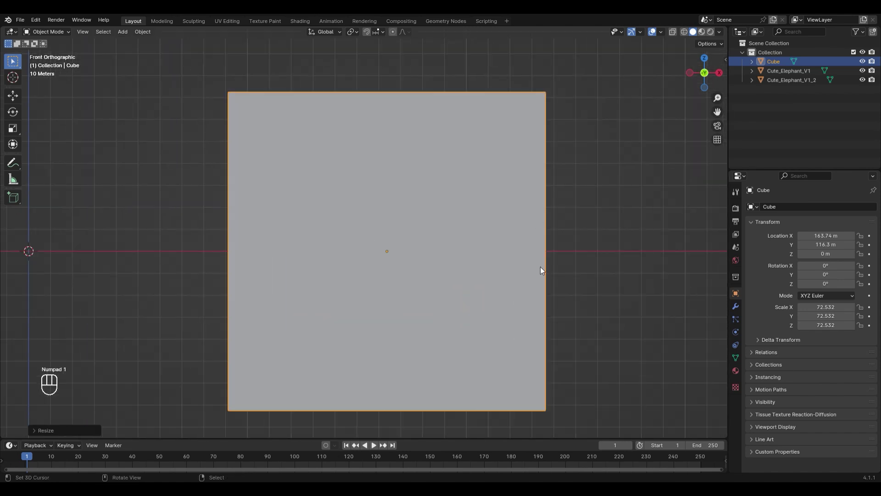
Lower the cube along Z until its bottom face rests on the models' base layer
{"action": "key", "text": "g"}
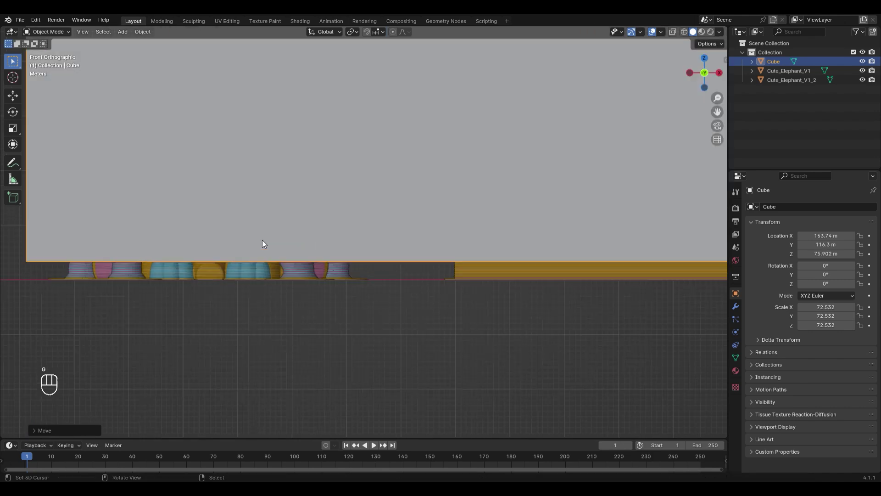
{"action": "left_click_drag", "start_coordinate": [289, 352], "coordinate": [503, 239]}
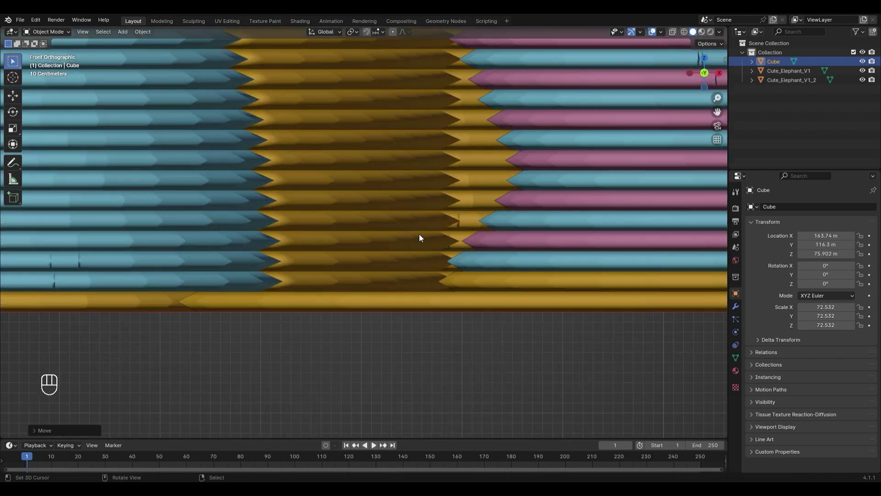
{"action": "key", "text": "g"}
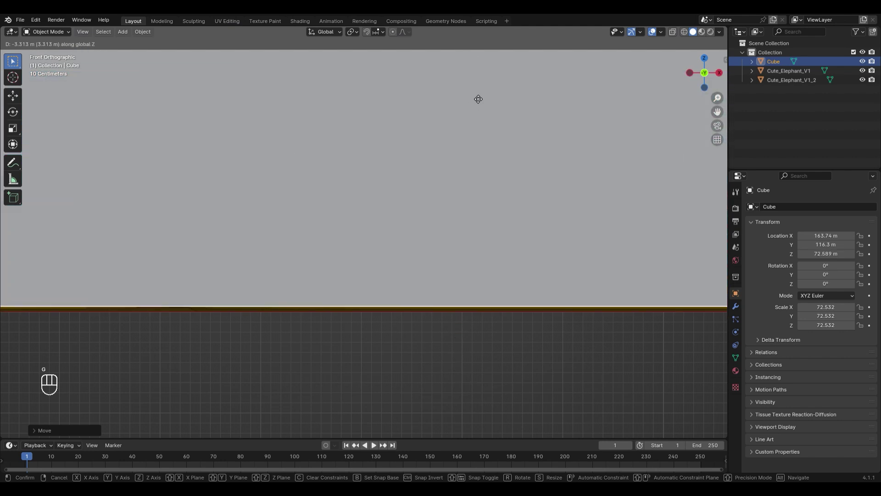
{"action": "left_click_drag", "start_coordinate": [449, 189], "coordinate": [434, 157]}
{"action": "key", "text": "g"}
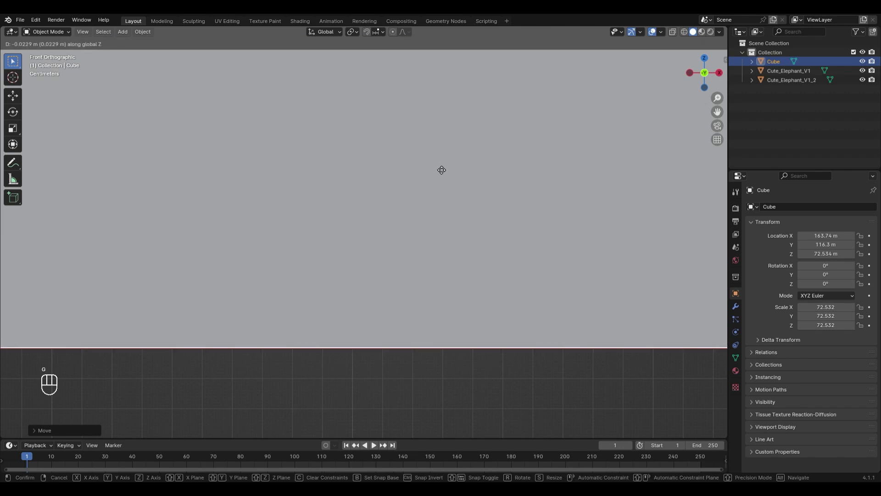
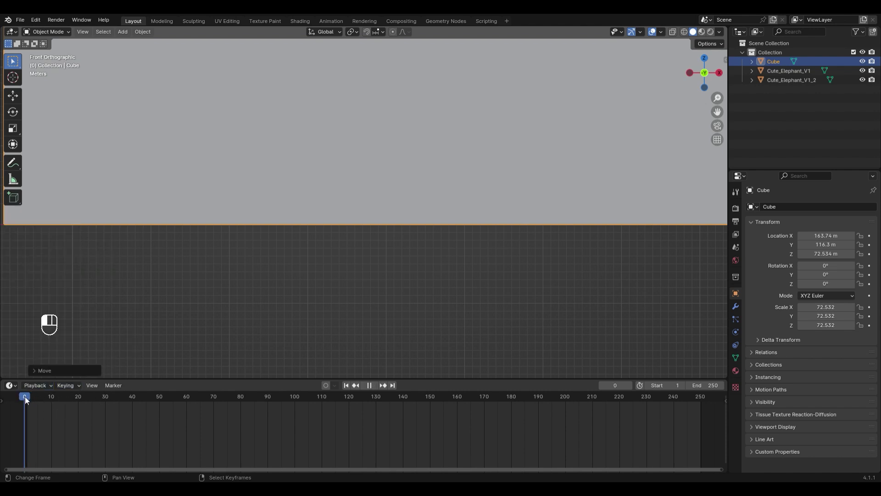
Keyframe the cube's location, rotation and scale at frame 0
{"action": "left_click", "coordinate": [233, 262]}
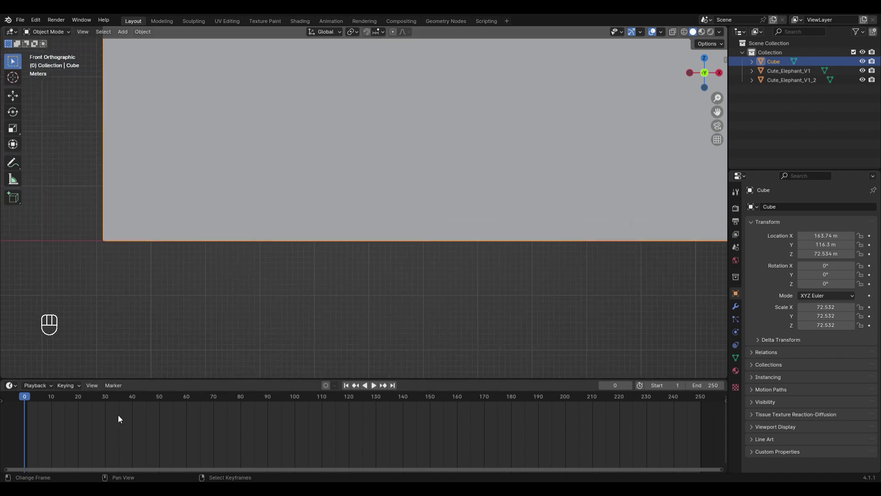
{"action": "key", "text": "i"}
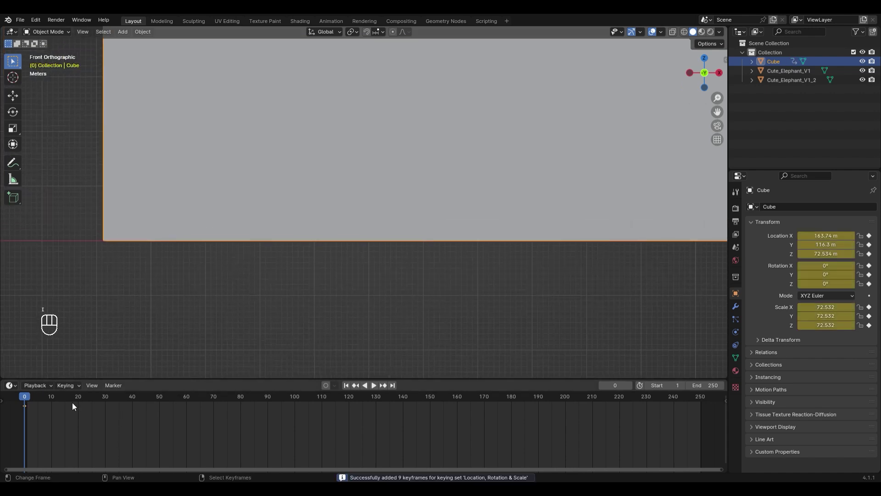
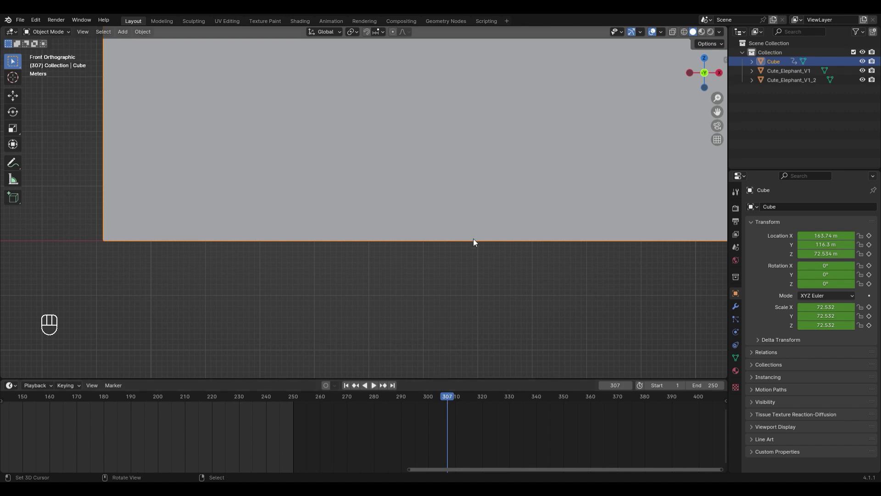
At frame 307, raise the cube along Z above the elephant and confirm its height
{"action": "left_click_drag", "start_coordinate": [524, 230], "coordinate": [476, 346]}
{"action": "key", "text": "g"}
{"action": "middle_click", "coordinate": [162, 195]}
{"action": "left_click_drag", "start_coordinate": [175, 237], "coordinate": [587, 255]}
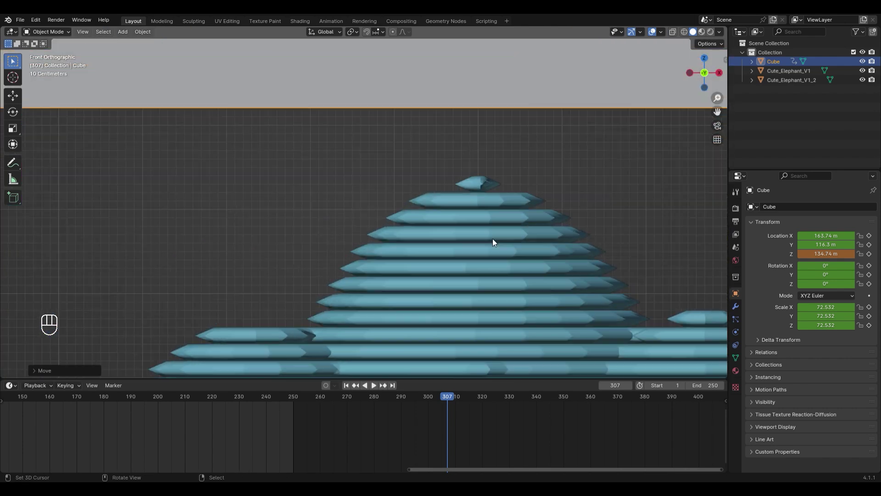
{"action": "left_click_drag", "start_coordinate": [557, 224], "coordinate": [357, 278]}
{"action": "left_click_drag", "start_coordinate": [358, 278], "coordinate": [304, 299]}
{"action": "key", "text": "g"}
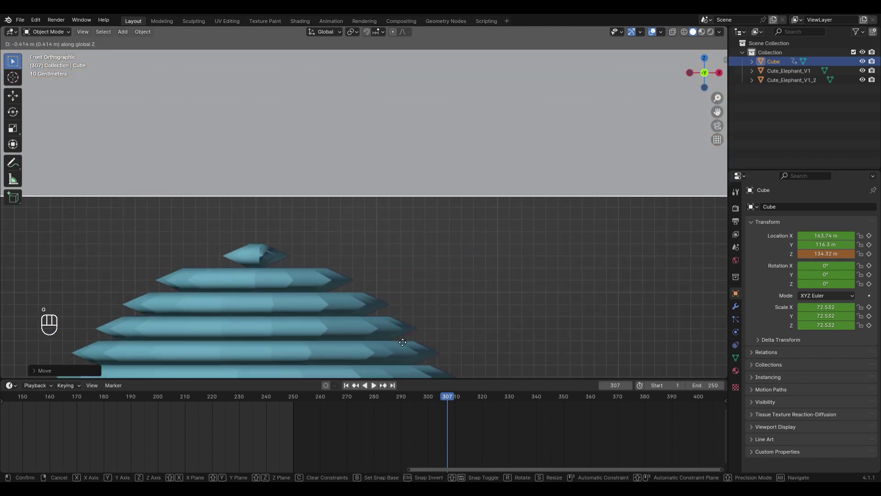
{"action": "left_click", "coordinate": [221, 312]}
Fine-tune the cube's height so its bottom edge skims the topmost layer (Z 133.93 m)
{"action": "left_click", "coordinate": [252, 325]}
{"action": "middle_click", "coordinate": [336, 295]}
{"action": "left_click", "coordinate": [461, 273]}
{"action": "key", "text": "g"}
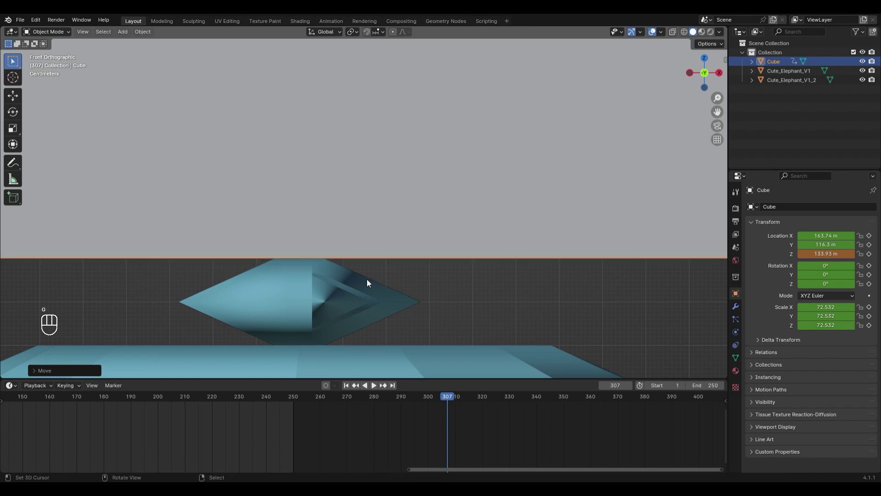
{"action": "left_click_drag", "start_coordinate": [334, 323], "coordinate": [436, 171]}
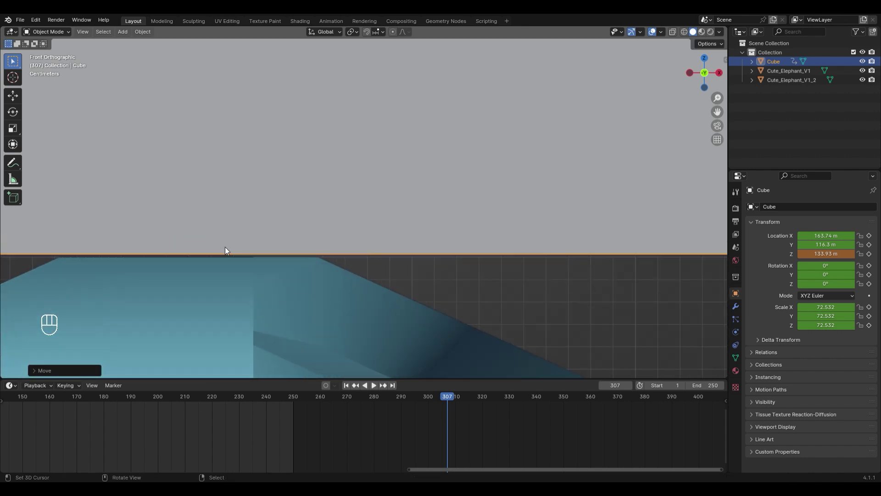
{"action": "key", "text": "g"}
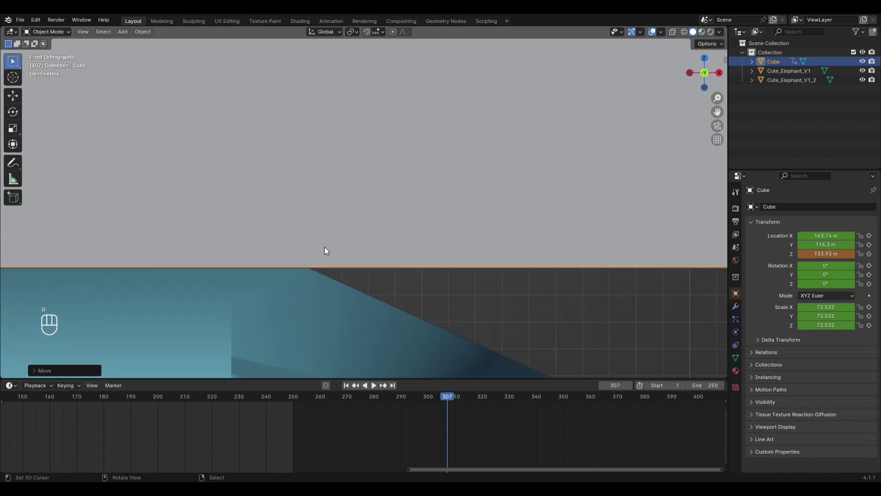
Keyframe the raised cube at frame 307 and change its keyframe interpolation in the Graph Editor
{"action": "key", "text": "i"}
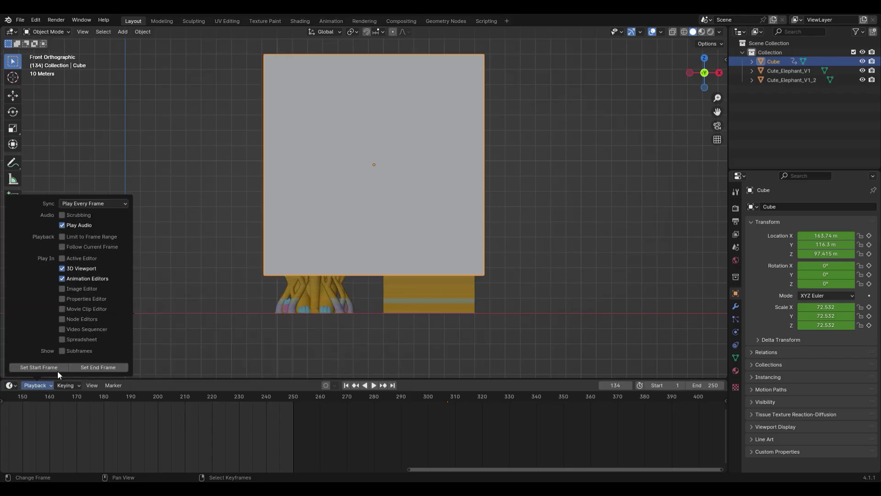
{"action": "left_click", "coordinate": [7, 388]}
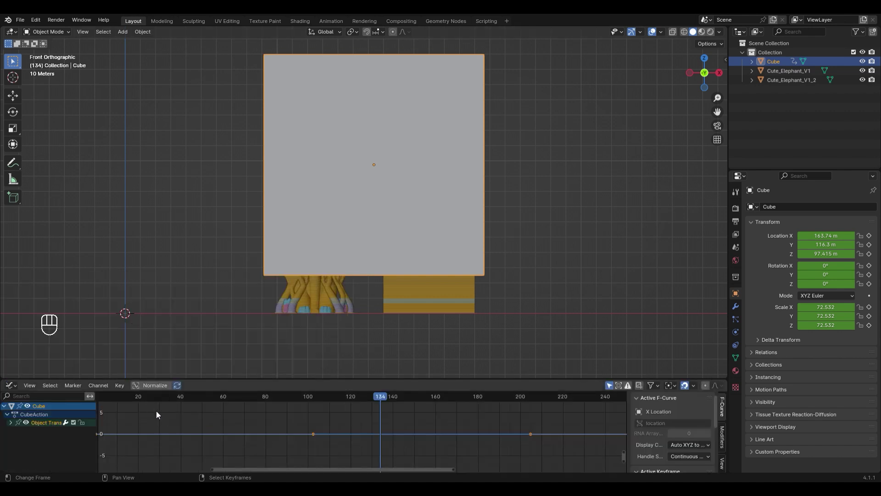
{"action": "key", "text": "a"}
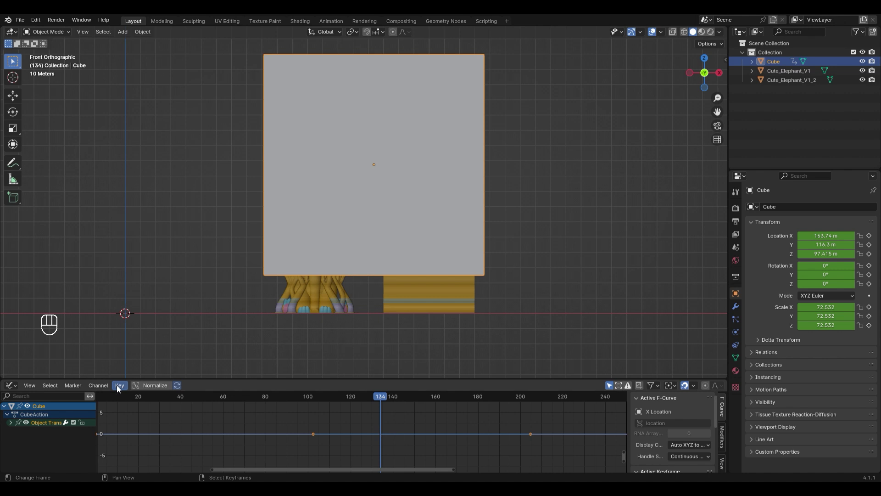
{"action": "left_click", "coordinate": [120, 388]}
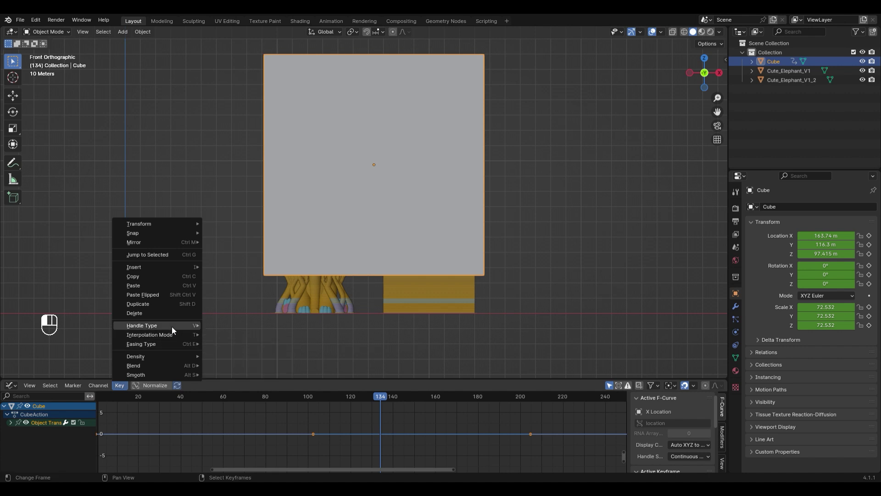
Nudge the cube's Z location slightly higher and switch the editor back to the Timeline
{"action": "left_click_drag", "start_coordinate": [176, 341], "coordinate": [237, 362]}
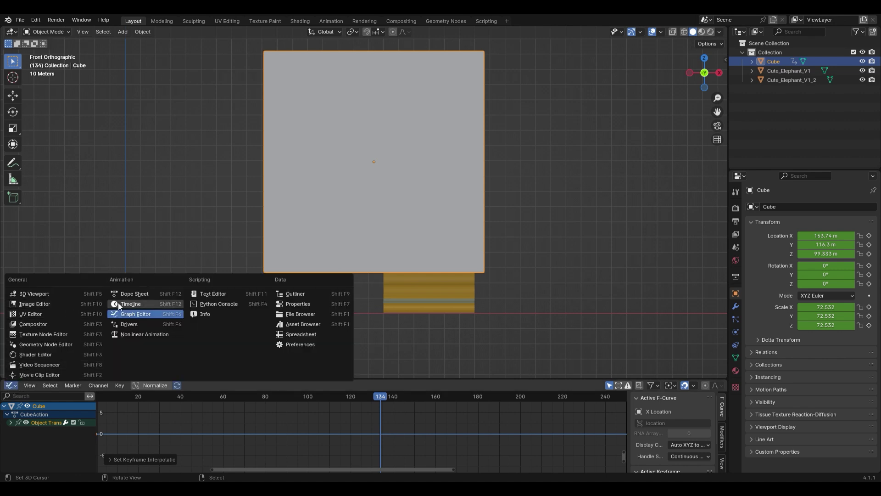
{"action": "left_click_drag", "start_coordinate": [121, 309], "coordinate": [137, 320]}
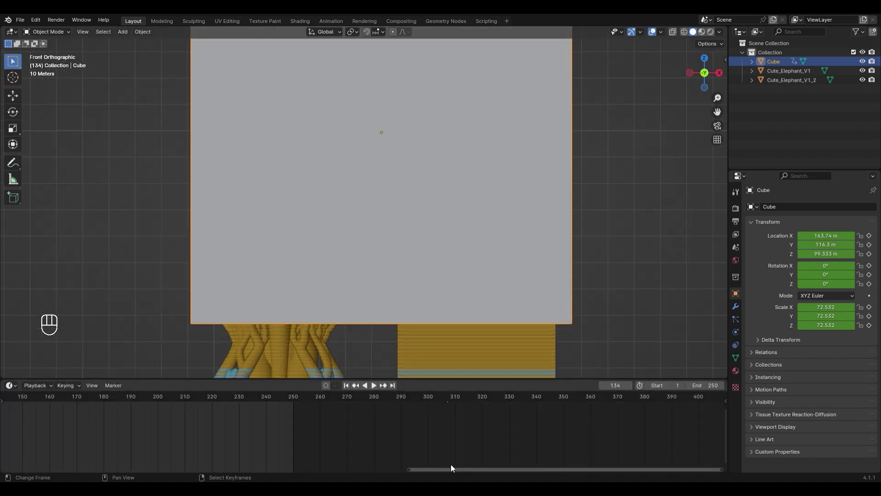
Scrub from frame 0 through the early frames to watch the cube rise
{"action": "left_click_drag", "start_coordinate": [428, 475], "coordinate": [75, 456]}
{"action": "left_click_drag", "start_coordinate": [220, 401], "coordinate": [210, 401]}
{"action": "left_click_drag", "start_coordinate": [367, 309], "coordinate": [388, 175]}
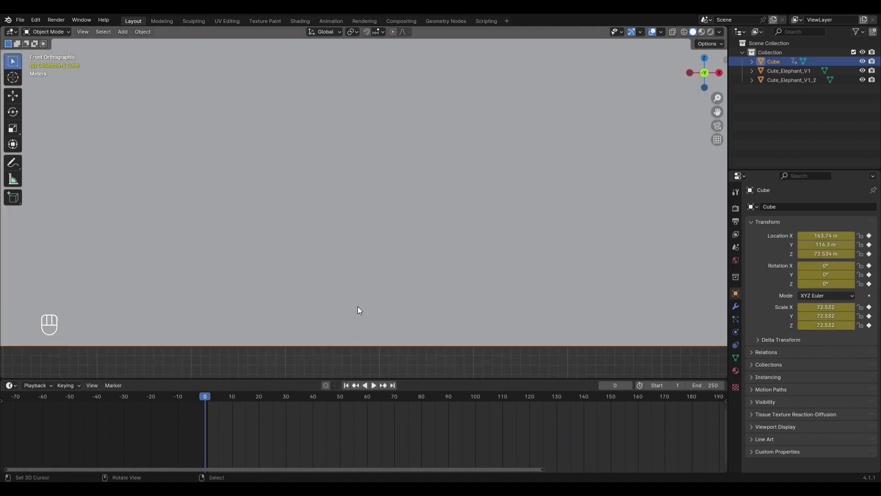
{"action": "key", "text": "Right"}
{"action": "key", "text": "Right"}
{"action": "key", "text": "Right"}
{"action": "key", "text": "Right"}
{"action": "key", "text": "Right"}
{"action": "key", "text": "Right"}
{"action": "left_click_drag", "start_coordinate": [419, 273], "coordinate": [447, 177]}
{"action": "left_click_drag", "start_coordinate": [459, 136], "coordinate": [474, 96]}
{"action": "left_click_drag", "start_coordinate": [338, 311], "coordinate": [351, 278]}
{"action": "left_click_drag", "start_coordinate": [351, 278], "coordinate": [399, 240]}
{"action": "middle_click", "coordinate": [398, 240]}
Step on to frame 23, hide the cube and view the elephant and box in perspective
{"action": "key", "text": "Right"}
{"action": "key", "text": "Right"}
{"action": "key", "text": "Right"}
{"action": "key", "text": "Right"}
{"action": "key", "text": "Right"}
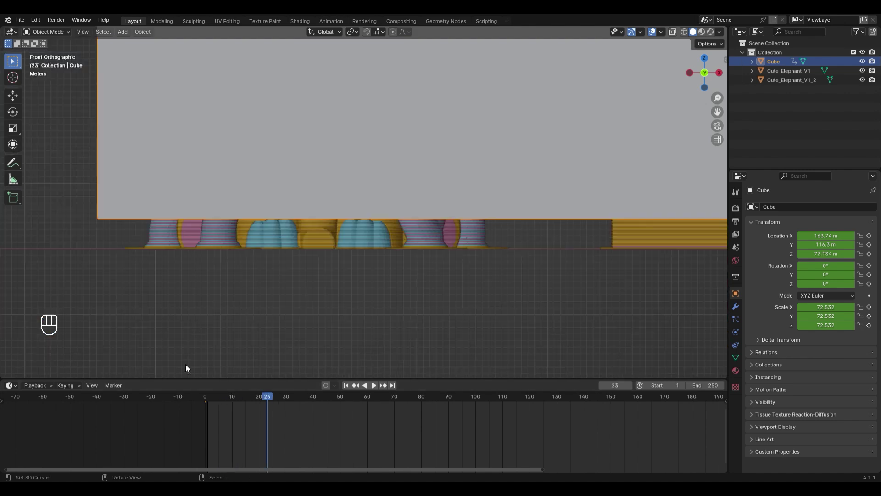
{"action": "key", "text": "h"}
{"action": "left_click_drag", "start_coordinate": [410, 138], "coordinate": [408, 155]}
{"action": "left_click", "coordinate": [353, 135]}
{"action": "middle_click", "coordinate": [488, 151]}
In Render Properties set the Cycles noise threshold to 0.1 and edit Max Samples
{"action": "left_click_drag", "start_coordinate": [438, 225], "coordinate": [414, 192]}
{"action": "middle_click", "coordinate": [382, 206]}
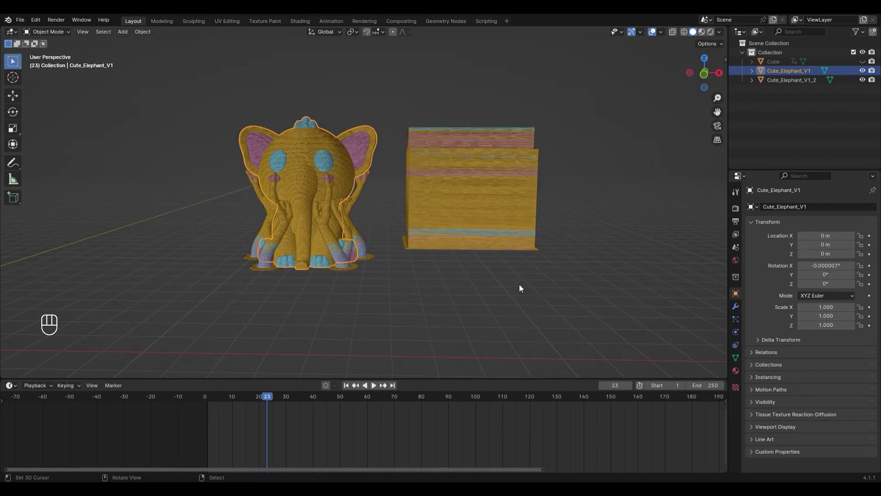
{"action": "left_click", "coordinate": [742, 209]}
{"action": "left_click_drag", "start_coordinate": [841, 208], "coordinate": [832, 238]}
{"action": "left_click_drag", "start_coordinate": [414, 260], "coordinate": [466, 278]}
{"action": "left_click_drag", "start_coordinate": [811, 232], "coordinate": [786, 264]}
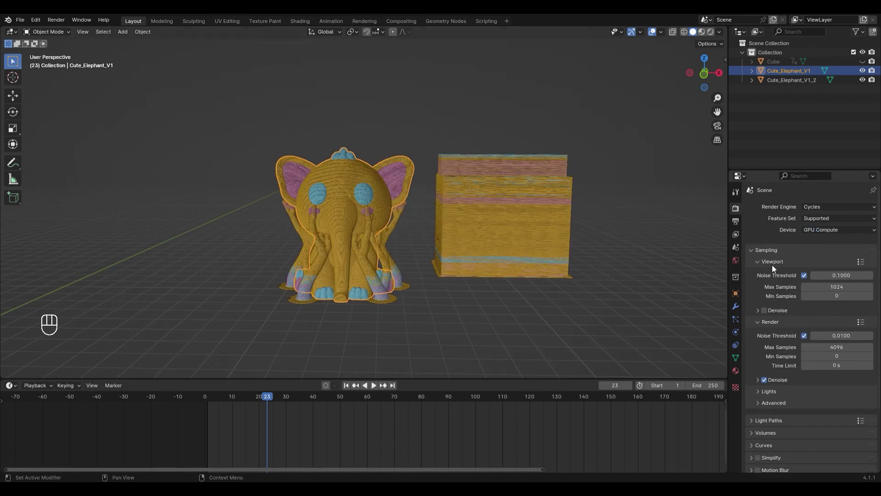
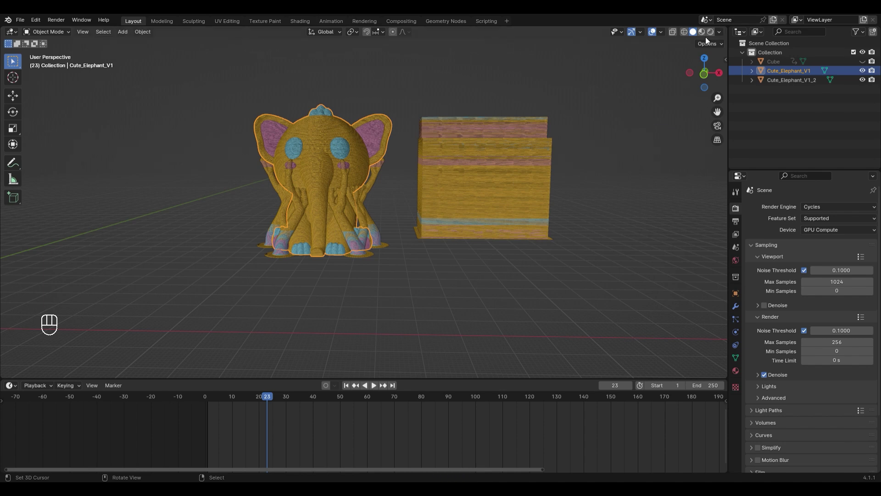
Switch the Layout viewport to Material Preview to show the grey and pink materials
{"action": "left_click", "coordinate": [706, 37]}
{"action": "middle_click", "coordinate": [388, 274]}
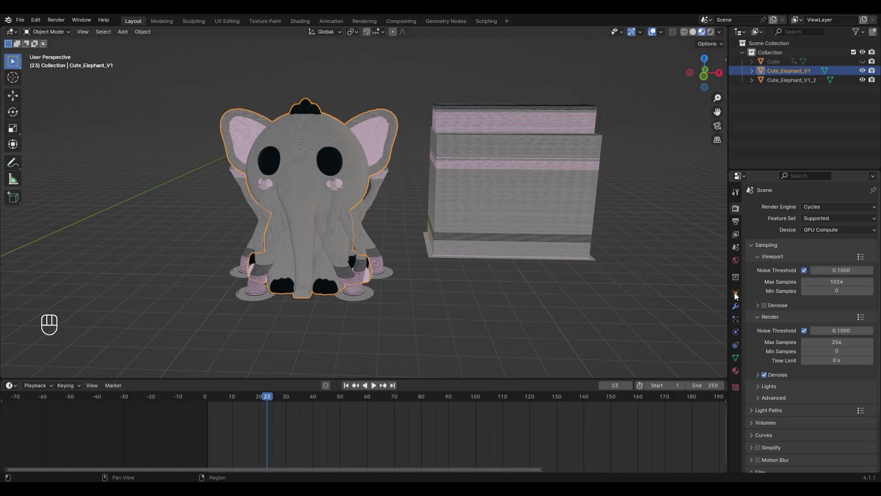
Set the world colour to the small_empty_house_1k.exr environment texture
{"action": "left_click", "coordinate": [738, 260]}
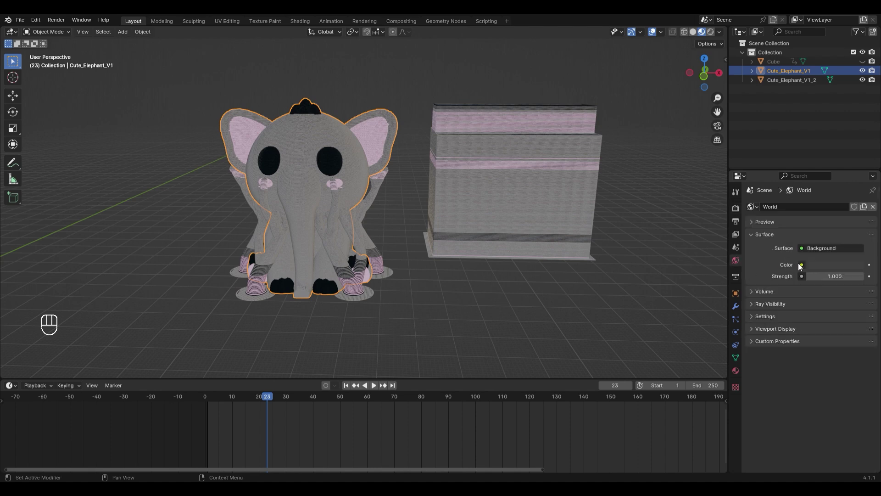
{"action": "left_click_drag", "start_coordinate": [804, 266], "coordinate": [613, 309]}
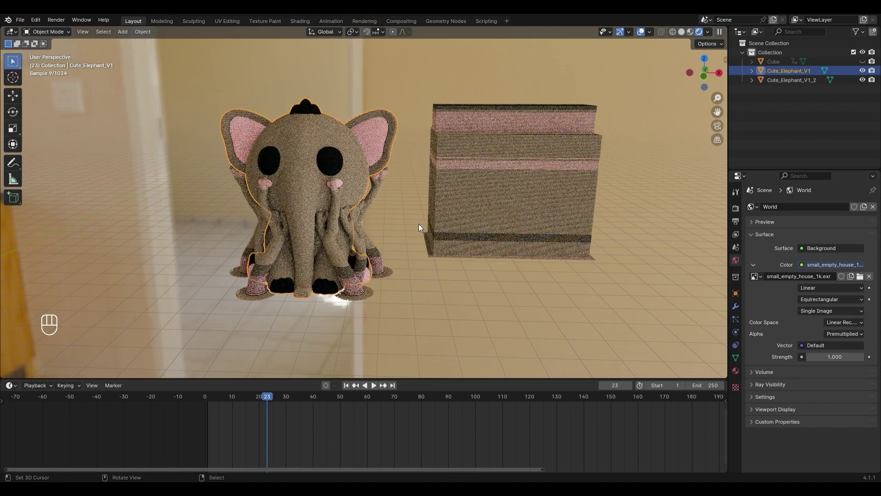
{"action": "left_click_drag", "start_coordinate": [413, 231], "coordinate": [435, 229]}
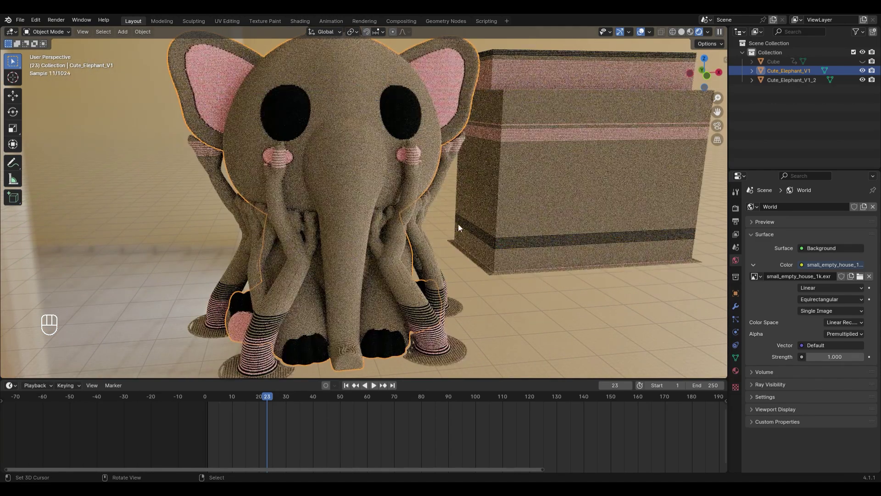
{"action": "left_click_drag", "start_coordinate": [486, 178], "coordinate": [485, 201]}
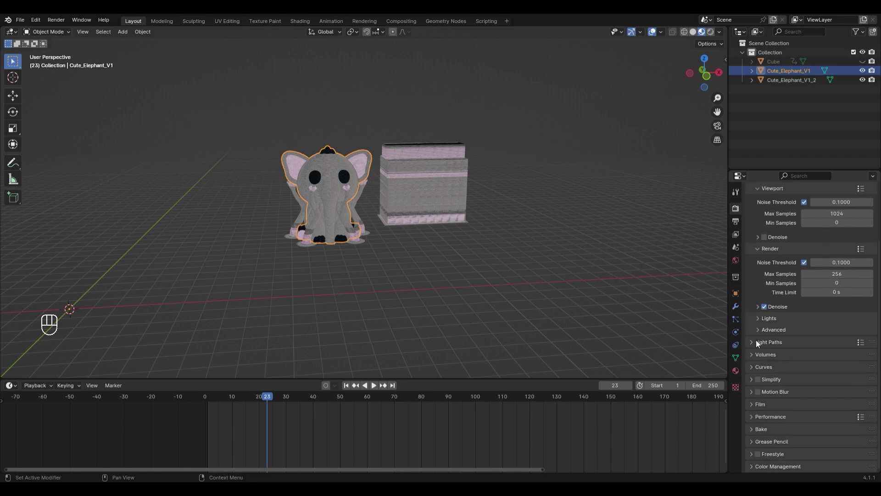
Enable Transparent under Film so the render background is transparent
{"action": "left_click", "coordinate": [759, 407]}
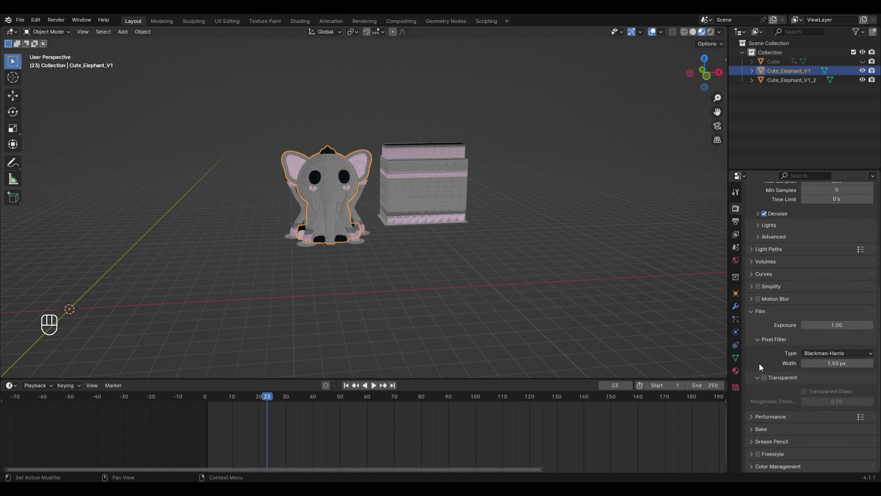
{"action": "left_click", "coordinate": [768, 380]}
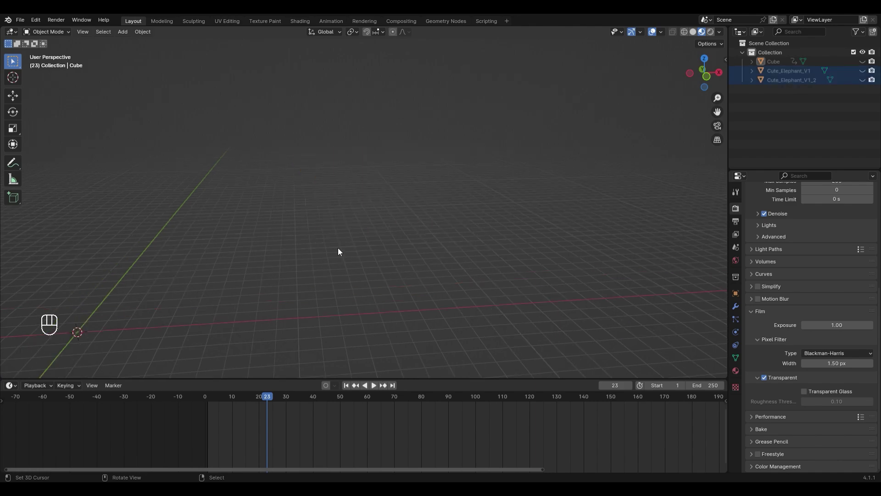
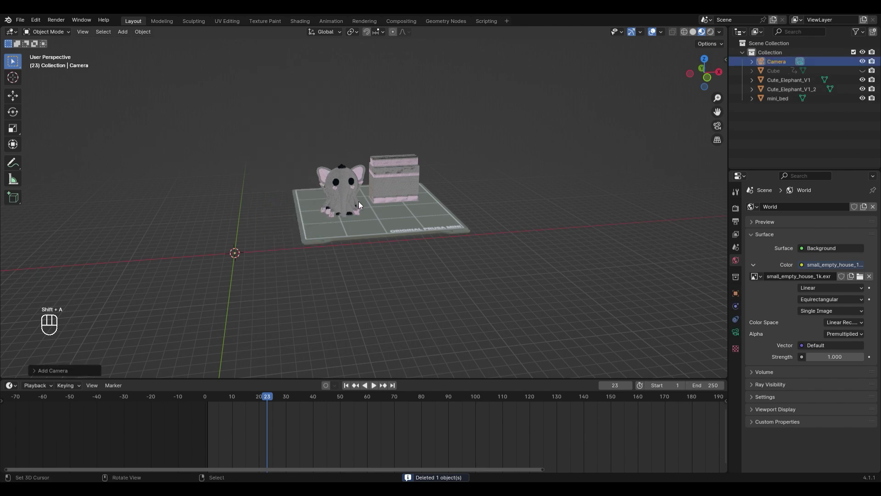
Look through the camera and enable Camera to View in the N panel
{"action": "key", "text": "KP_0"}
{"action": "key", "text": "n"}
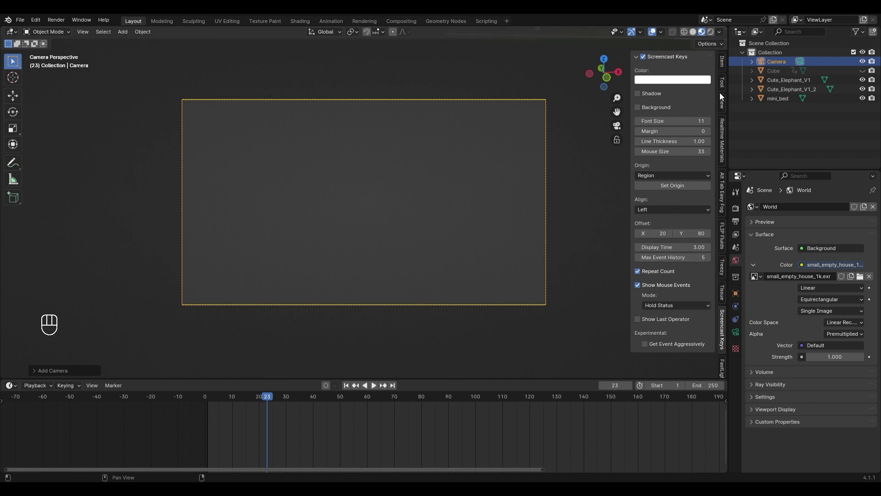
{"action": "middle_click", "coordinate": [726, 105]}
{"action": "middle_click", "coordinate": [676, 176]}
Frame the elephant and box on the build plate, then disable Camera to View
{"action": "left_click_drag", "start_coordinate": [504, 160], "coordinate": [377, 206]}
{"action": "left_click_drag", "start_coordinate": [386, 203], "coordinate": [428, 194]}
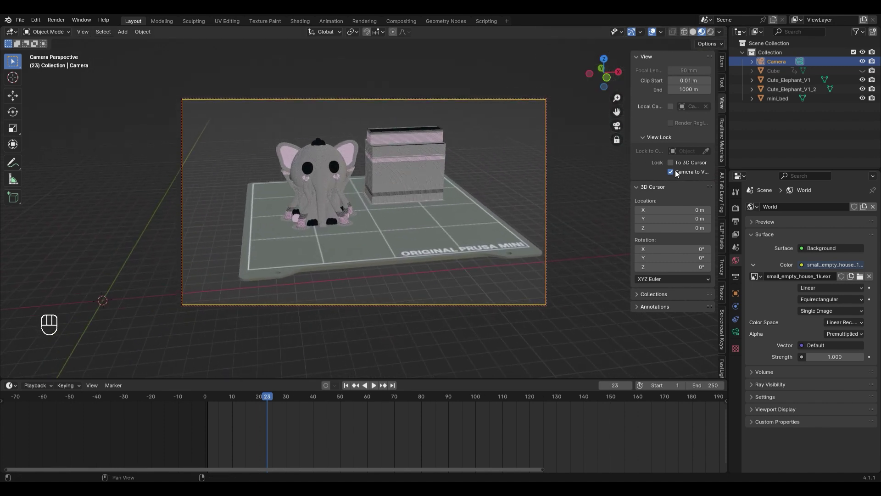
{"action": "left_click", "coordinate": [674, 176]}
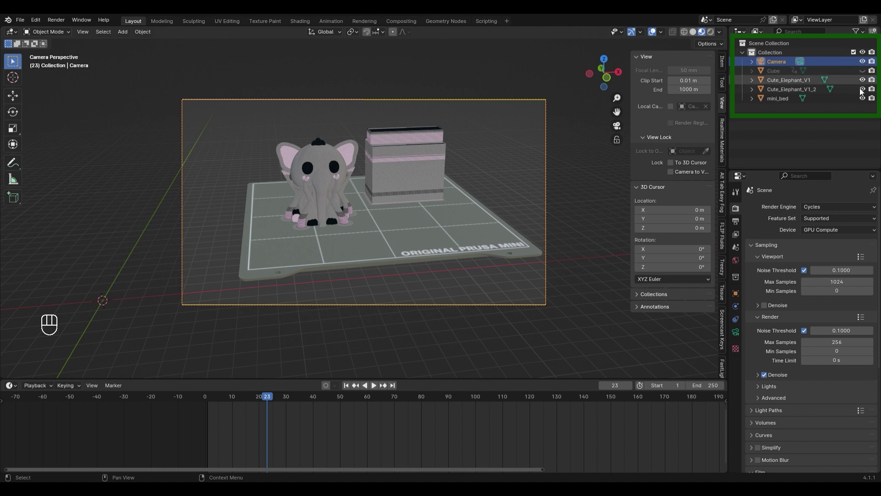
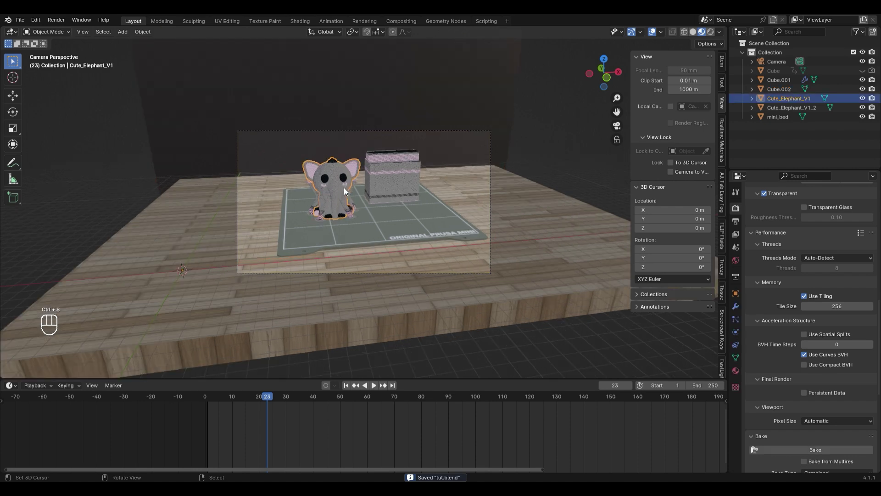
Add Boolean Difference modifiers cut by the Cube to Cute_Elephant_V1 and Cute_Elephant_V1_2, and save
{"action": "middle_click", "coordinate": [739, 309]}
{"action": "left_click_drag", "start_coordinate": [797, 211], "coordinate": [821, 258]}
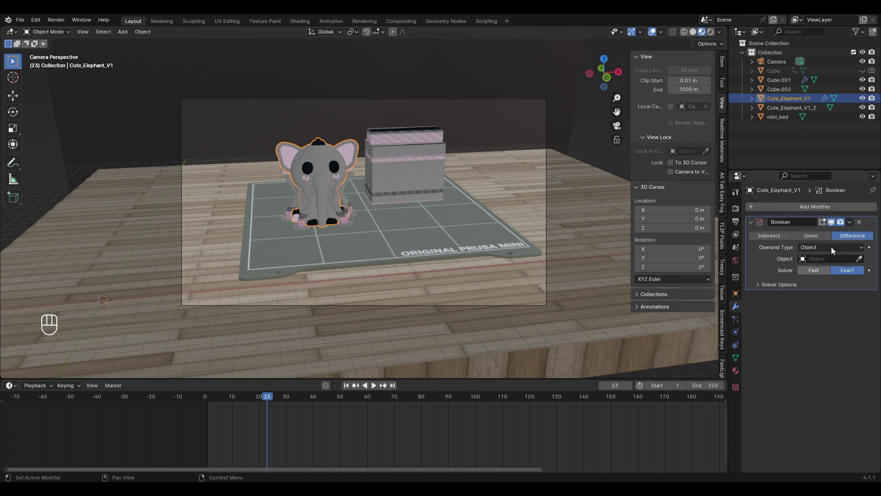
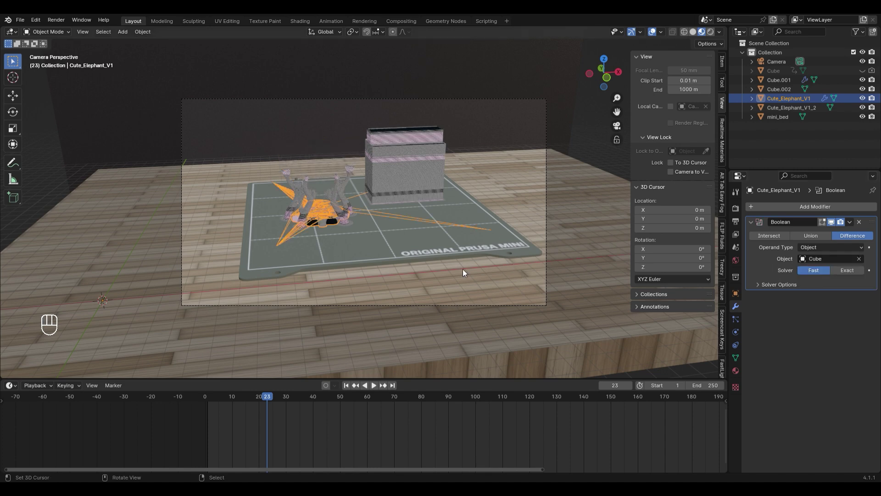
{"action": "key", "text": "ctrl+s"}
{"action": "middle_click", "coordinate": [315, 230]}
{"action": "left_click_drag", "start_coordinate": [774, 215], "coordinate": [806, 228]}
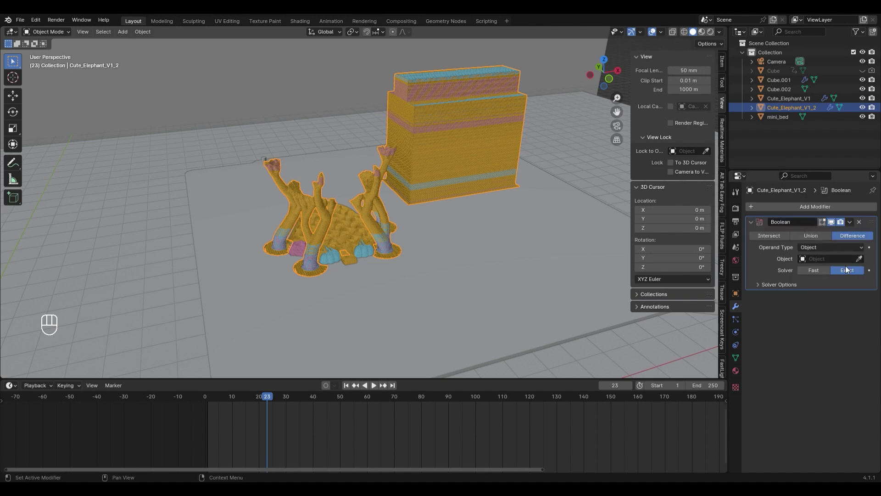
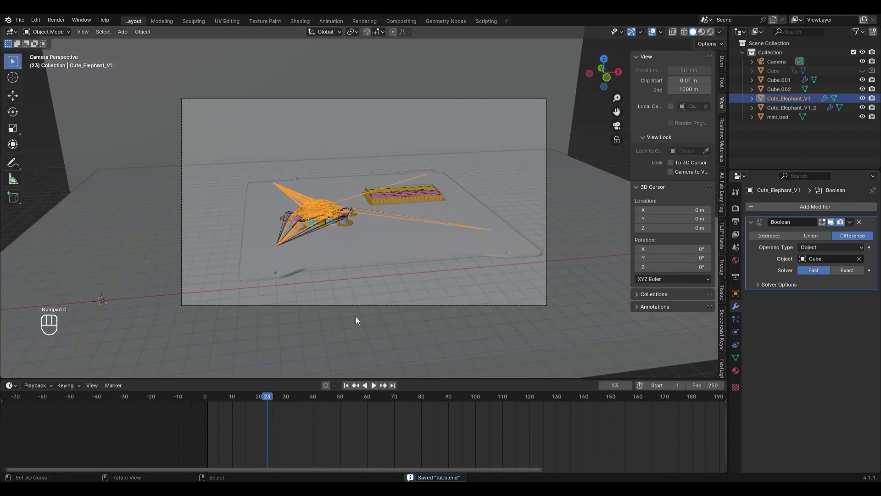
Select the camera, lock Camera to View, and move it closer to the models
{"action": "left_click_drag", "start_coordinate": [433, 347], "coordinate": [472, 349]}
{"action": "left_click", "coordinate": [461, 312]}
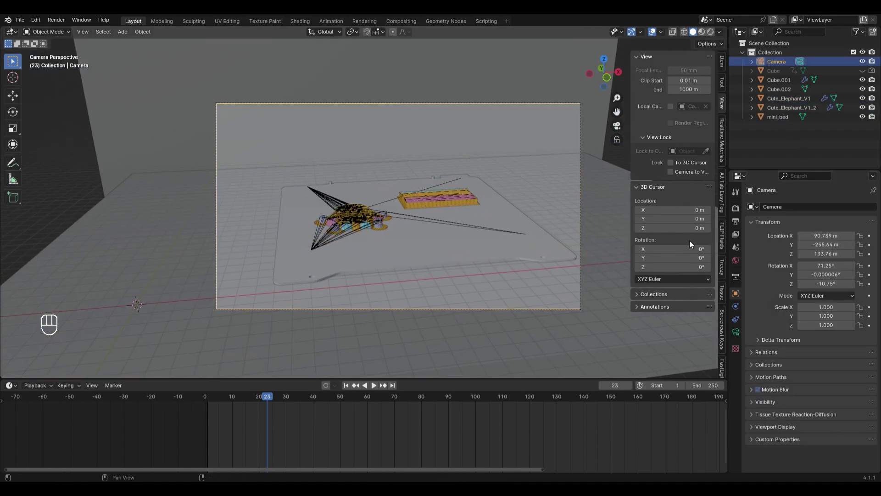
{"action": "left_click", "coordinate": [706, 173]}
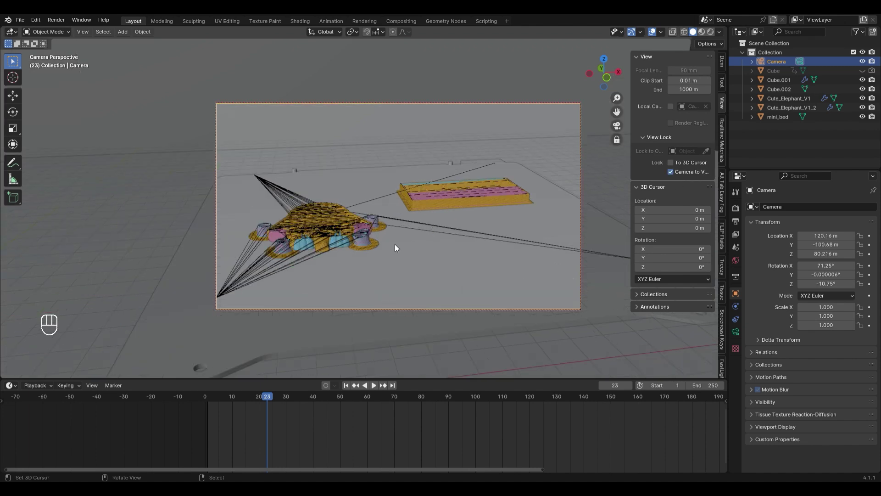
{"action": "left_click_drag", "start_coordinate": [431, 269], "coordinate": [440, 263]}
{"action": "left_click_drag", "start_coordinate": [458, 258], "coordinate": [459, 250]}
{"action": "left_click_drag", "start_coordinate": [457, 243], "coordinate": [443, 363]}
{"action": "middle_click", "coordinate": [461, 191]}
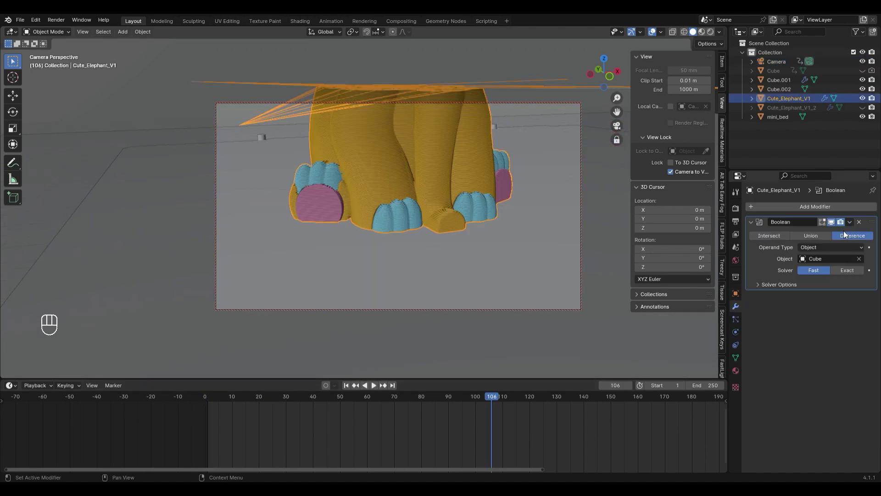
{"action": "left_click", "coordinate": [834, 226]}
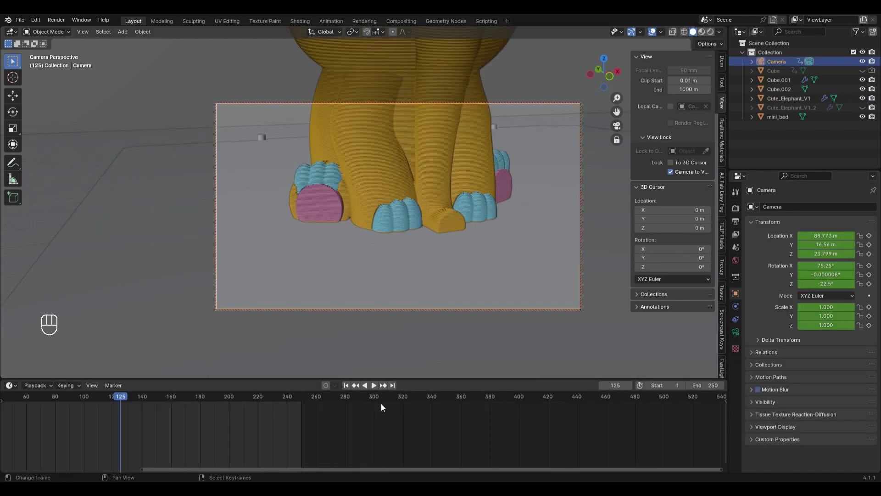
Scrub the timeline forward to frame 319
{"action": "middle_click", "coordinate": [406, 403]}
{"action": "left_click_drag", "start_coordinate": [403, 403], "coordinate": [424, 386]}
{"action": "left_click_drag", "start_coordinate": [557, 207], "coordinate": [535, 233]}
{"action": "left_click_drag", "start_coordinate": [529, 239], "coordinate": [373, 249]}
{"action": "left_click_drag", "start_coordinate": [233, 240], "coordinate": [334, 237]}
{"action": "left_click_drag", "start_coordinate": [334, 237], "coordinate": [296, 250]}
{"action": "left_click_drag", "start_coordinate": [310, 243], "coordinate": [328, 243]}
{"action": "left_click_drag", "start_coordinate": [359, 250], "coordinate": [364, 275]}
{"action": "left_click_drag", "start_coordinate": [365, 264], "coordinate": [372, 222]}
{"action": "left_click_drag", "start_coordinate": [389, 228], "coordinate": [402, 230]}
Reframe the camera to show both elephant and box, then keyframe Location, Rotation & Scale
{"action": "middle_click", "coordinate": [495, 236]}
{"action": "middle_click", "coordinate": [437, 240]}
{"action": "left_click_drag", "start_coordinate": [458, 265], "coordinate": [466, 257]}
{"action": "middle_click", "coordinate": [463, 261]}
{"action": "middle_click", "coordinate": [455, 266]}
{"action": "middle_click", "coordinate": [451, 271]}
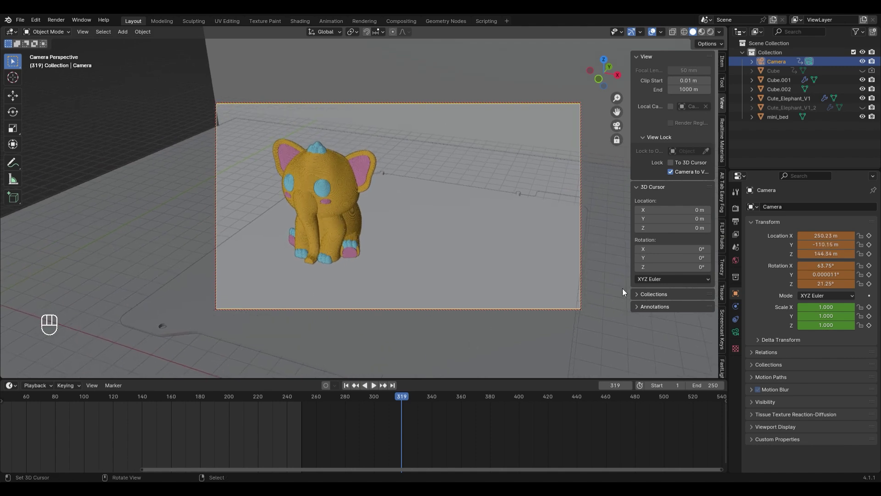
{"action": "left_click", "coordinate": [791, 111]}
{"action": "left_click_drag", "start_coordinate": [863, 108], "coordinate": [364, 433]}
{"action": "key", "text": "i"}
{"action": "key", "text": "i"}
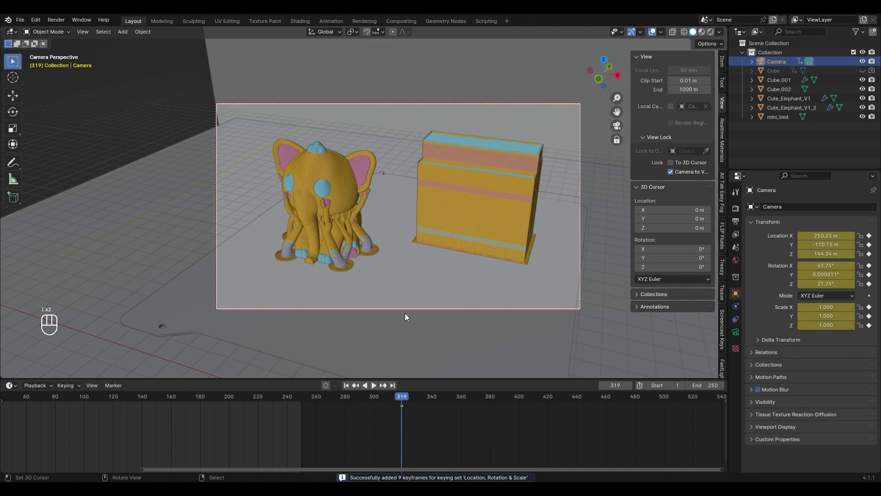
Preview the camera move by scrubbing and playing the timeline, ending at frame 320
{"action": "left_click_drag", "start_coordinate": [391, 404], "coordinate": [253, 466]}
{"action": "left_click_drag", "start_coordinate": [254, 471], "coordinate": [160, 436]}
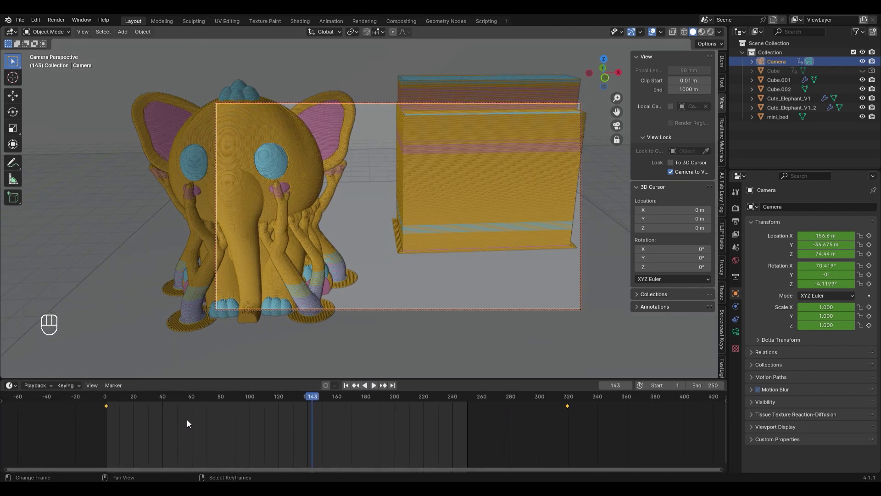
{"action": "middle_click", "coordinate": [222, 402]}
{"action": "middle_click", "coordinate": [222, 403]}
{"action": "left_click", "coordinate": [222, 403]}
{"action": "left_click_drag", "start_coordinate": [223, 398], "coordinate": [256, 286]}
{"action": "left_click_drag", "start_coordinate": [360, 282], "coordinate": [360, 298]}
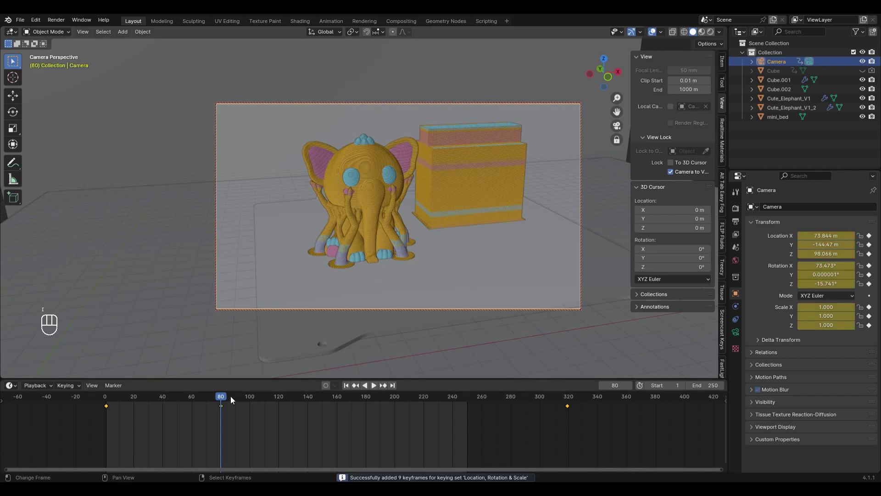
{"action": "left_click_drag", "start_coordinate": [176, 406], "coordinate": [112, 407]}
{"action": "left_click", "coordinate": [108, 408]}
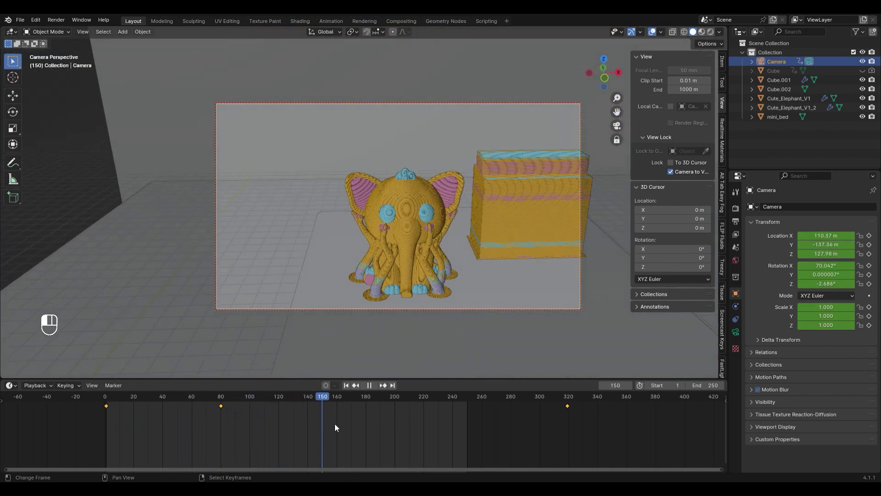
{"action": "left_click_drag", "start_coordinate": [451, 422], "coordinate": [570, 403]}
Save the project, then change the interpolation of the camera's keyframes in the Graph Editor
{"action": "key", "text": "ctrl+s"}
{"action": "key", "text": "ctrl+s"}
{"action": "key", "text": "ctrl+s"}
{"action": "key", "text": "a"}
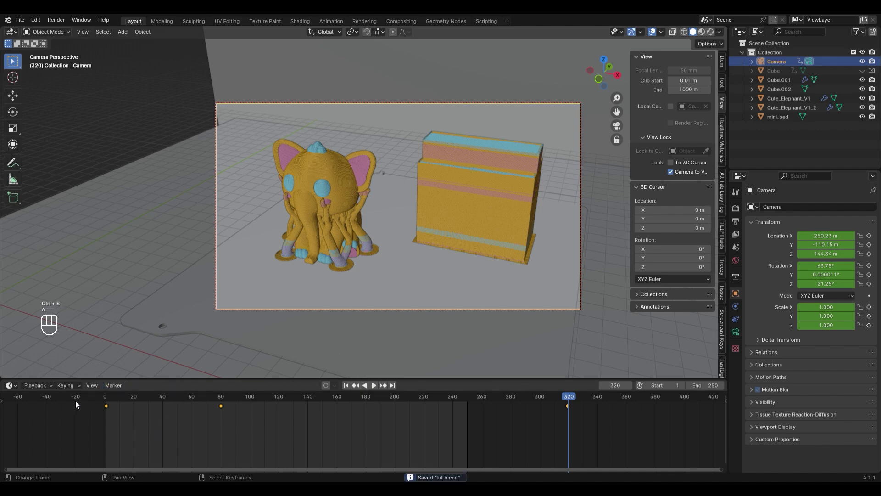
{"action": "key", "text": "a"}
{"action": "left_click_drag", "start_coordinate": [125, 315], "coordinate": [157, 323]}
{"action": "key", "text": "ctrl+a"}
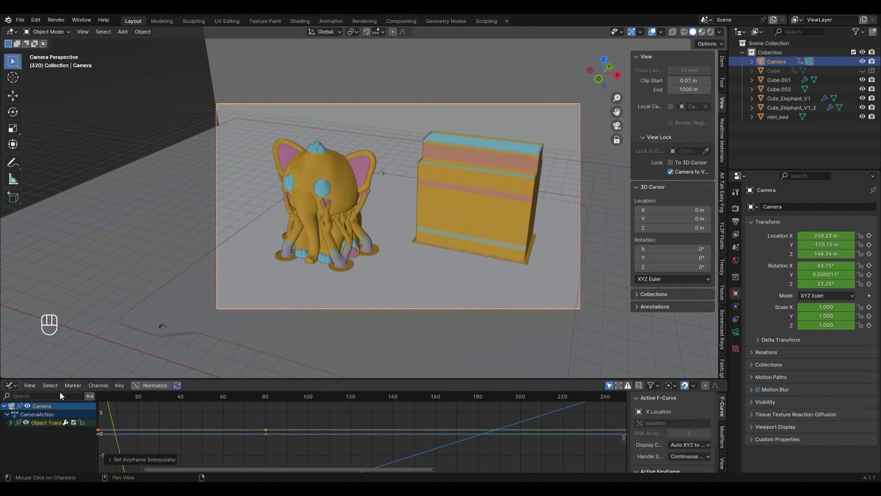
Select Cute_Elephant_V1_2, show its Boolean modifier, and enable its render visibility at frame 321
{"action": "left_click", "coordinate": [109, 370]}
{"action": "left_click", "coordinate": [146, 306]}
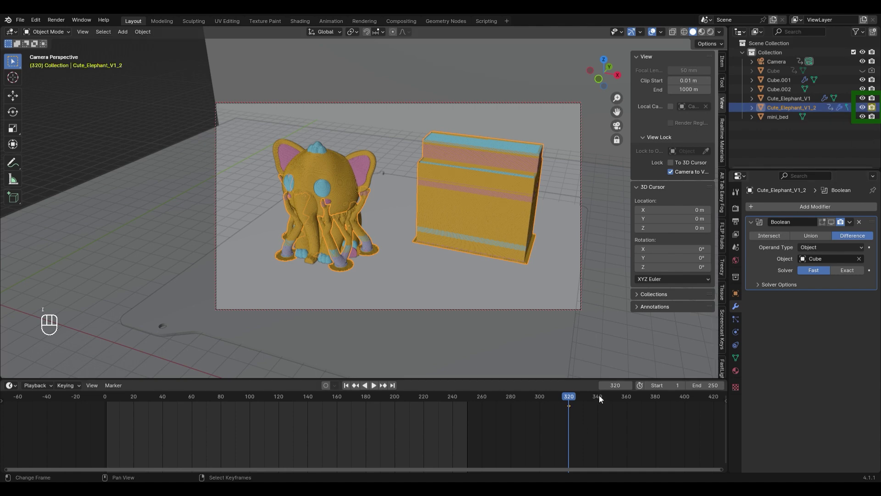
{"action": "left_click", "coordinate": [576, 399]}
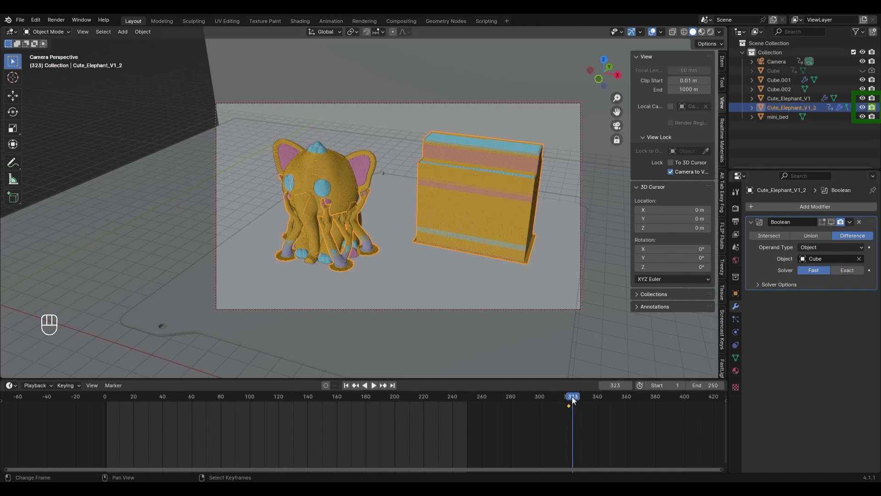
{"action": "left_click_drag", "start_coordinate": [572, 399], "coordinate": [635, 341]}
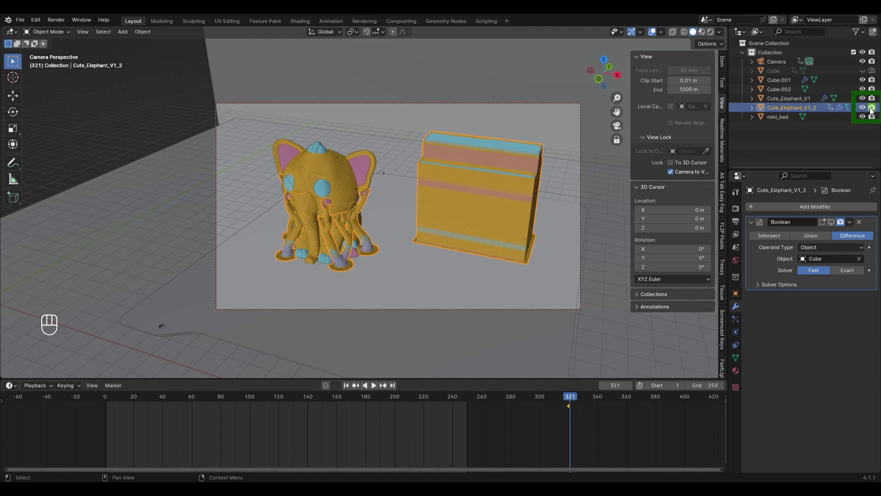
{"action": "left_click", "coordinate": [873, 110]}
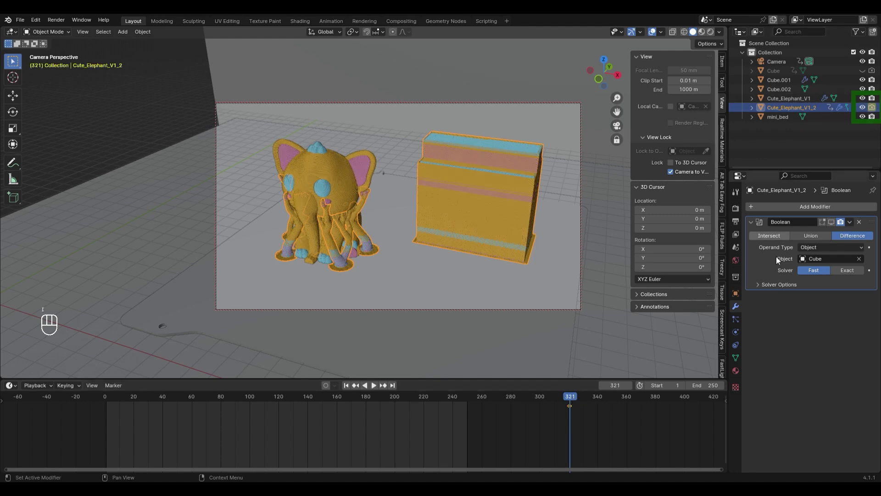
At frame 380, swing the locked camera in close on the elephant's front
{"action": "left_click_drag", "start_coordinate": [638, 399], "coordinate": [546, 280]}
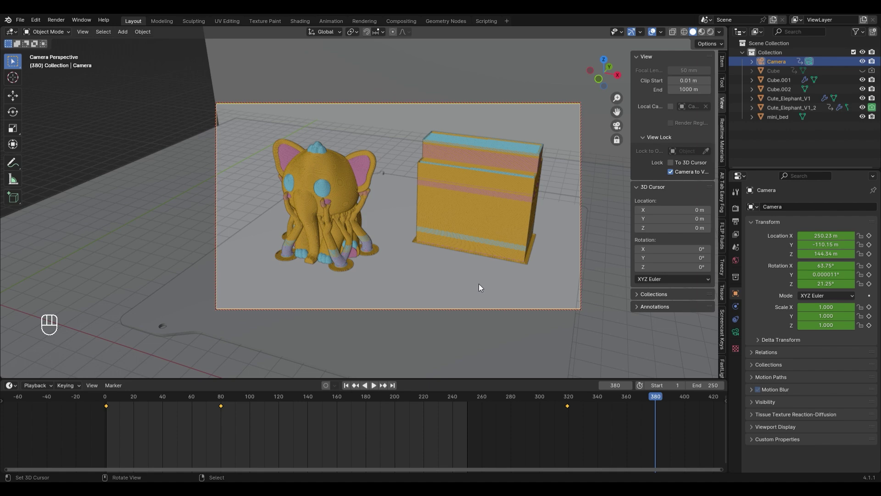
{"action": "left_click_drag", "start_coordinate": [432, 276], "coordinate": [475, 265]}
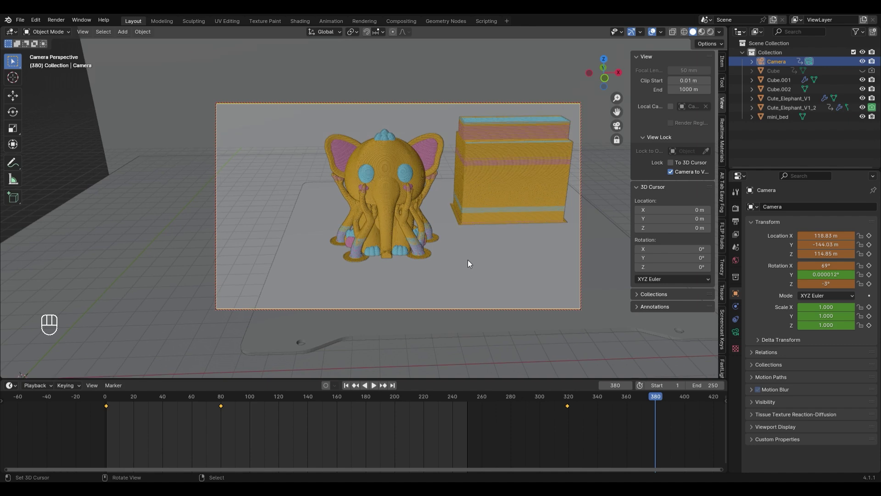
{"action": "left_click_drag", "start_coordinate": [470, 230], "coordinate": [469, 243]}
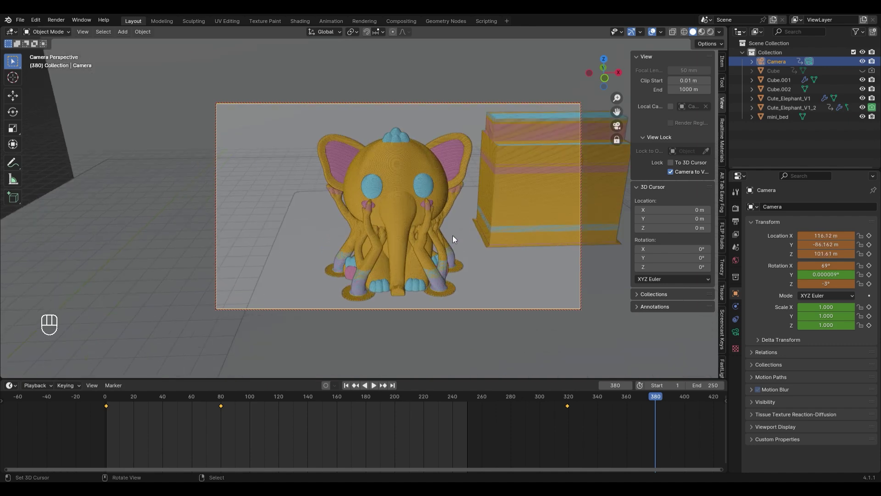
{"action": "middle_click", "coordinate": [457, 238]}
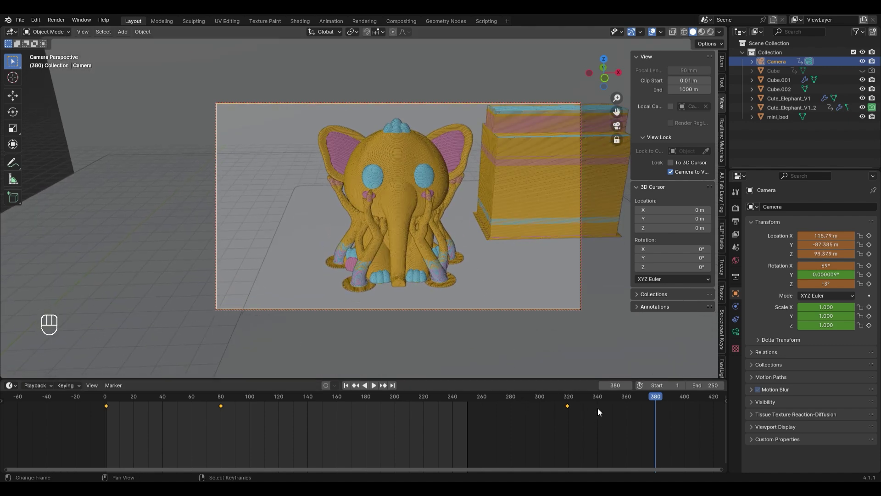
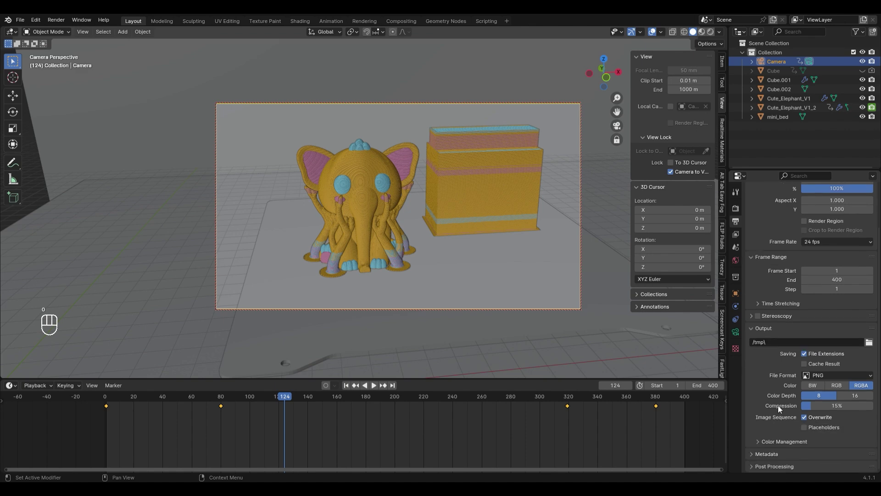
Set PNG output to 16-bit with 0% compression, save, and start rendering the animation
{"action": "left_click", "coordinate": [817, 380]}
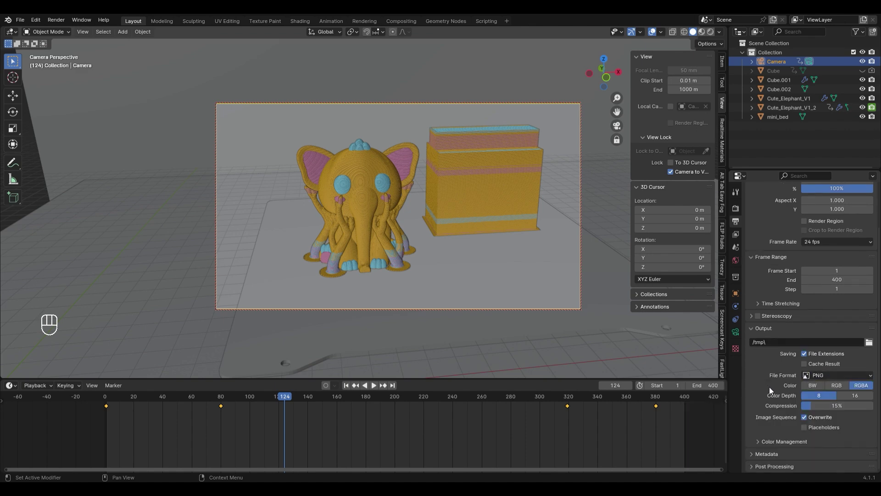
{"action": "left_click_drag", "start_coordinate": [857, 400], "coordinate": [793, 400]}
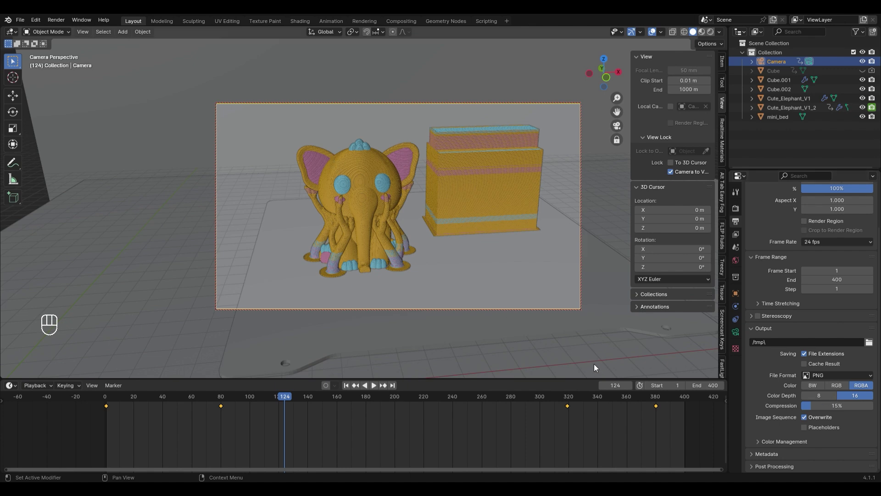
{"action": "key", "text": "ctrl+s"}
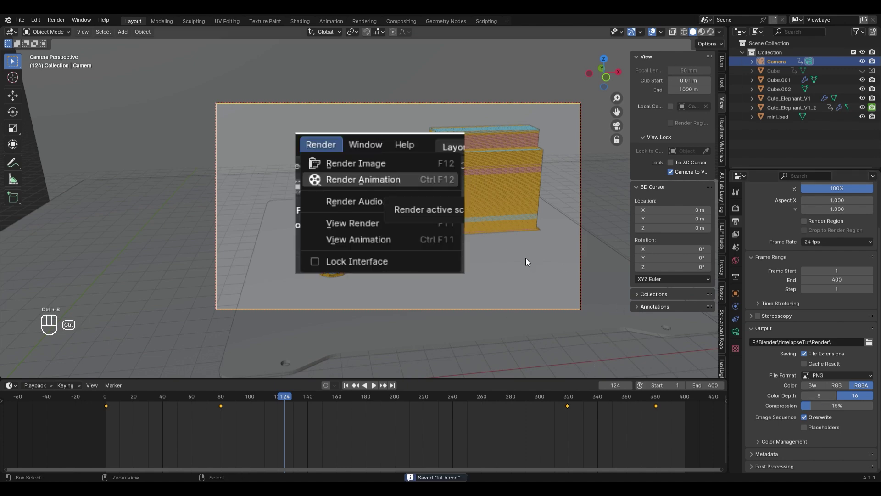
{"action": "key", "text": "ctrl+s"}
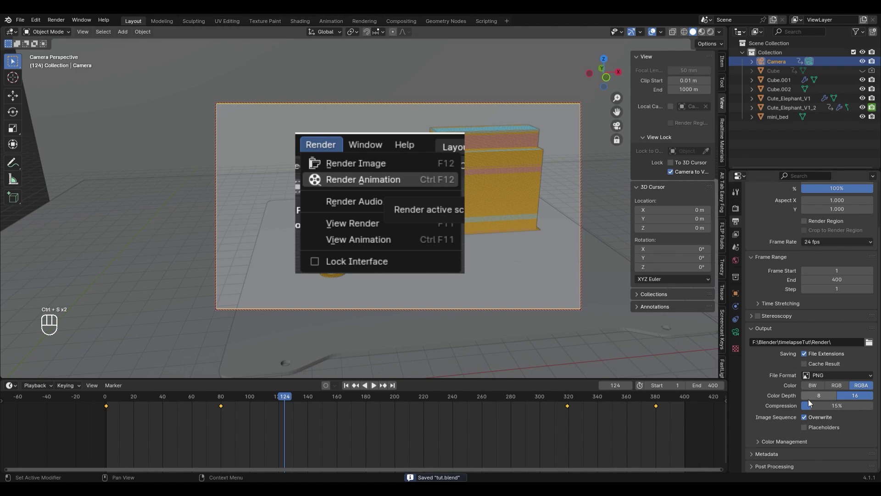
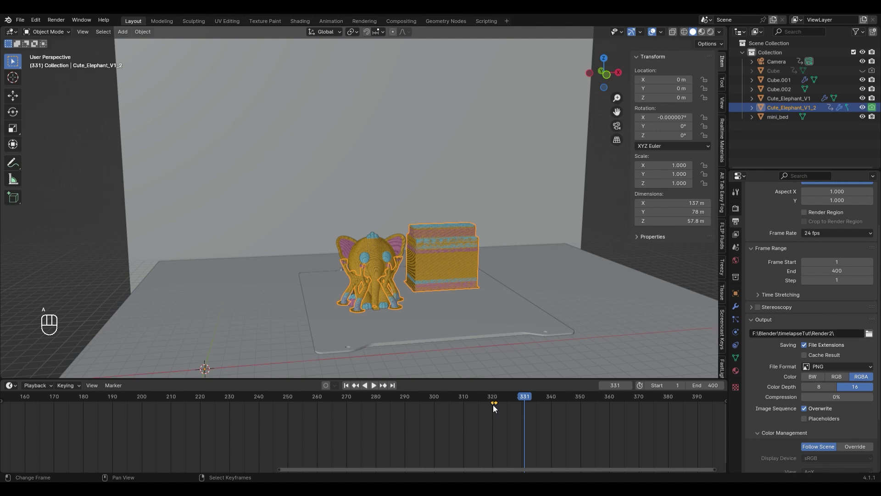
Make the elephant copy render-visible and return the playhead to frame 321 within the 320–360 range
{"action": "key", "text": "x"}
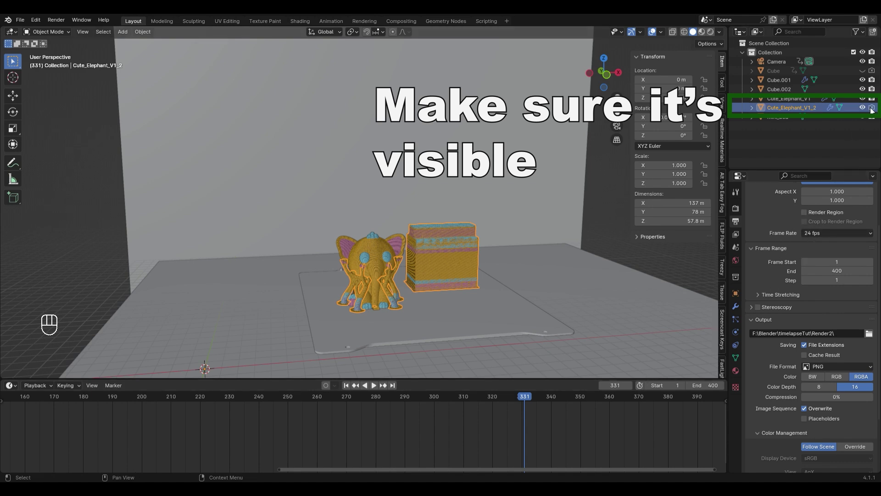
{"action": "left_click", "coordinate": [873, 109]}
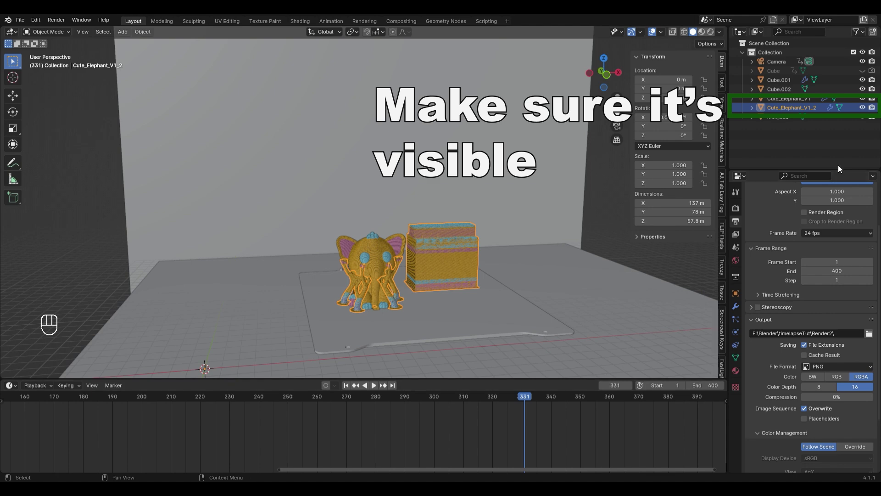
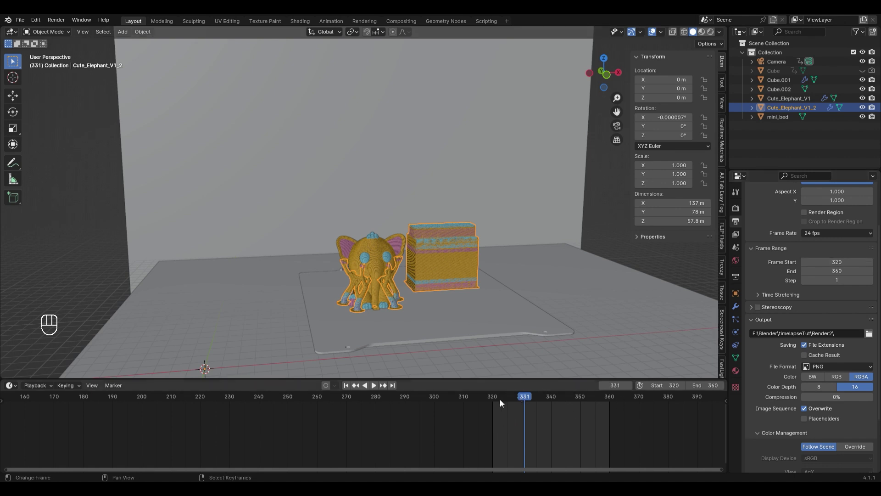
{"action": "left_click_drag", "start_coordinate": [494, 402], "coordinate": [486, 408]}
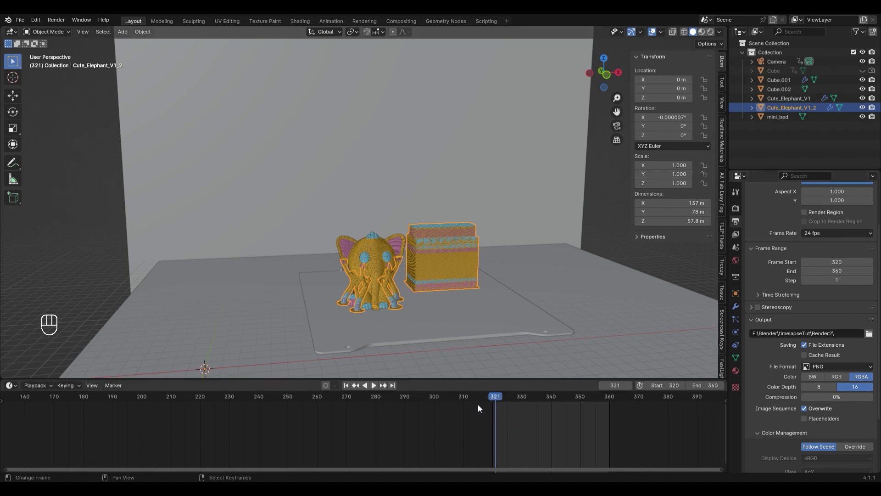